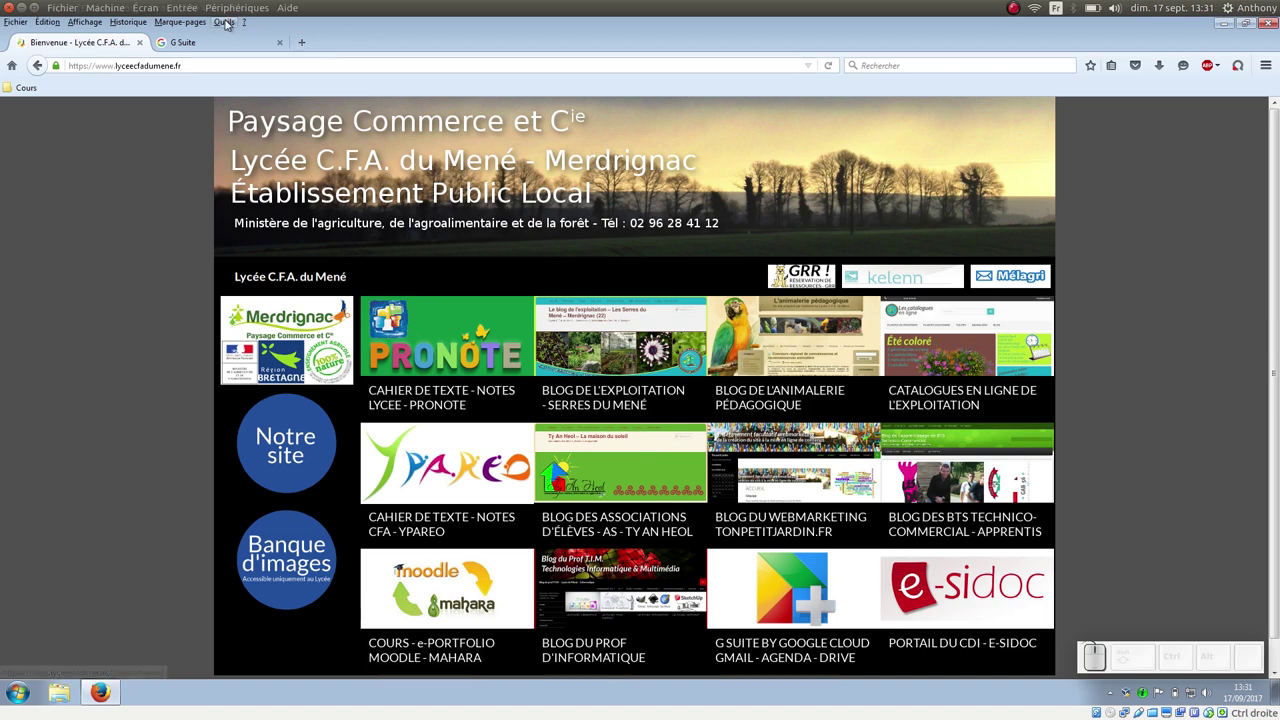
# - Launch Google Docs from the G Suite app hub in a new tab
pyautogui.click(215, 42)
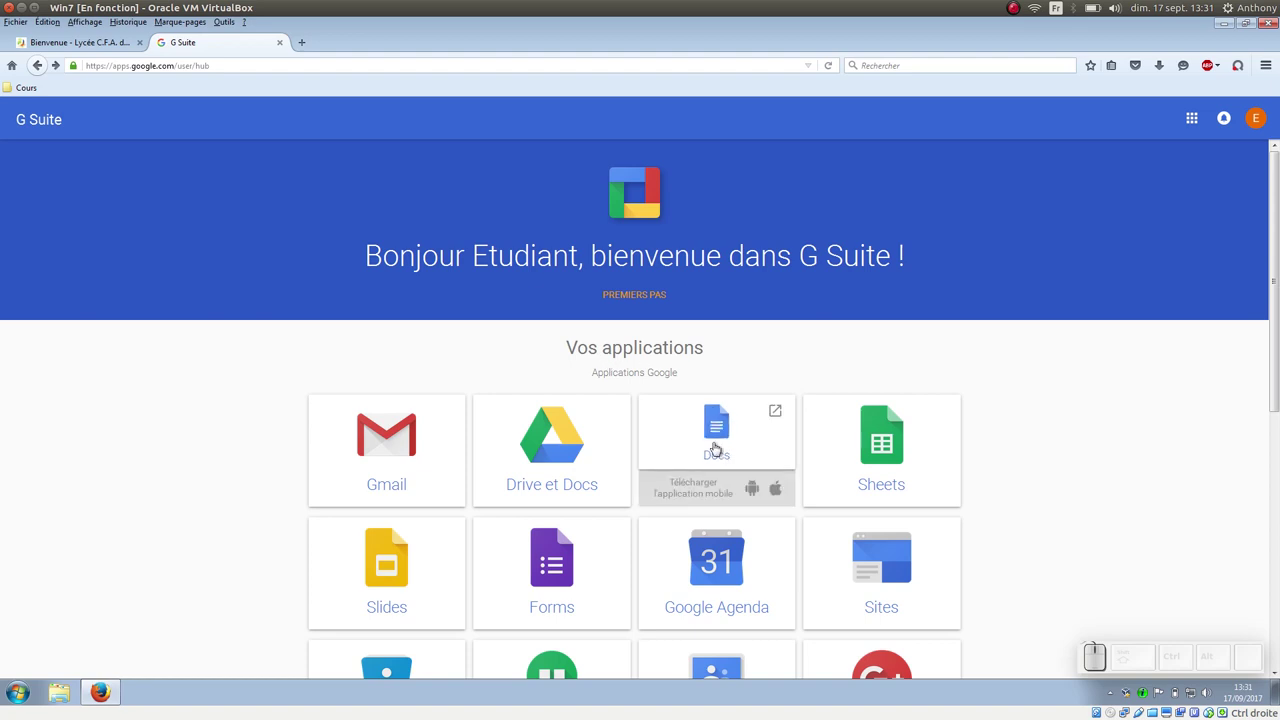
pyautogui.click(730, 447)
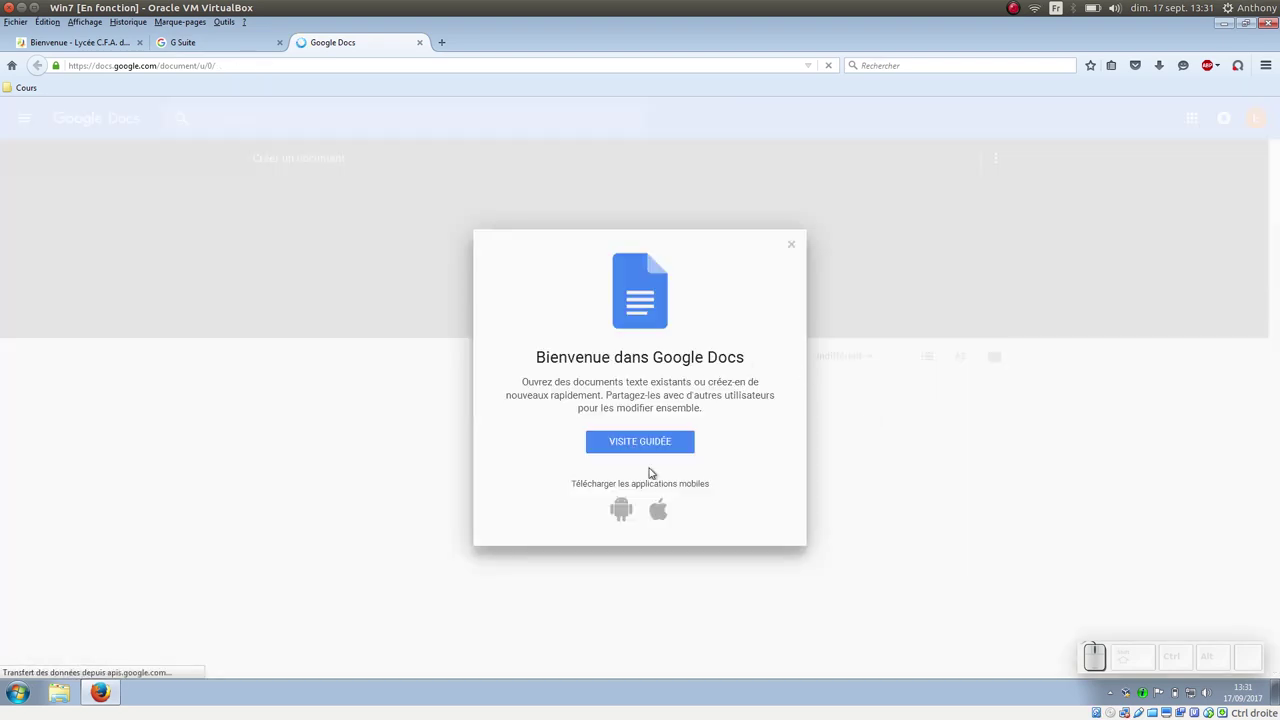
# - Dismiss the welcome message and start a blank document, beginning the line 'Titre du document'
pyautogui.click(791, 246)
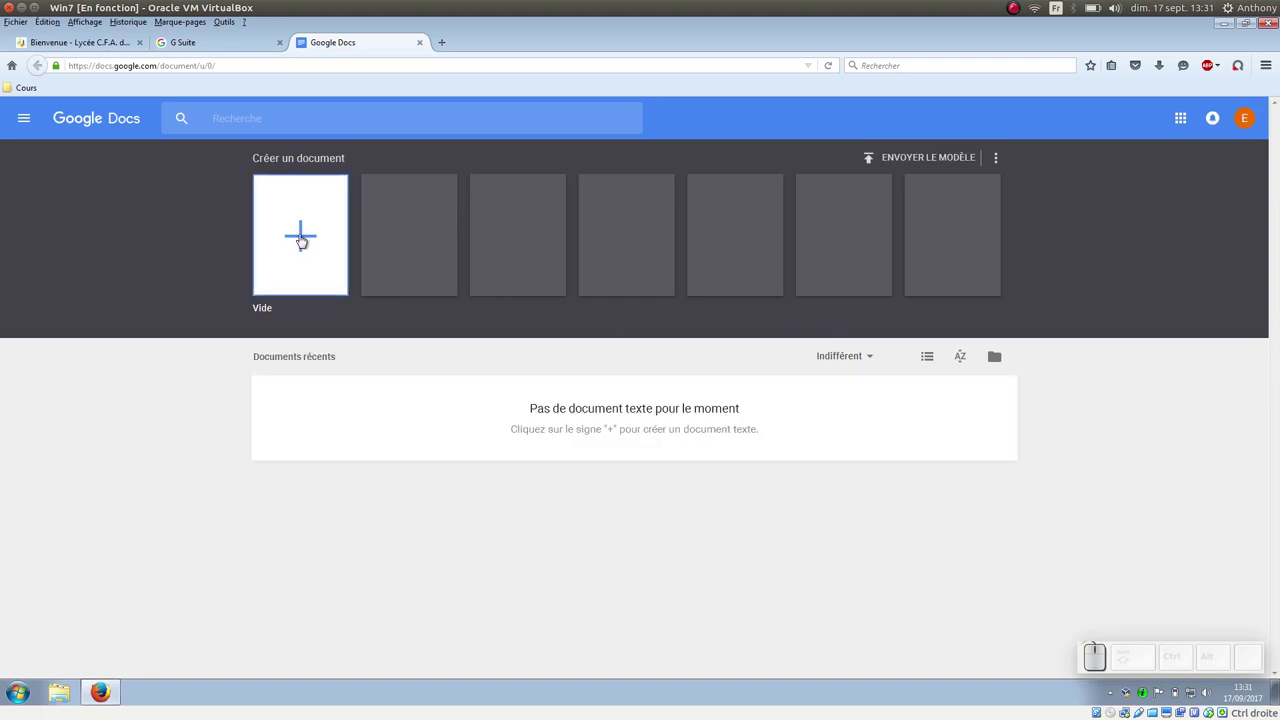
pyautogui.click(301, 238)
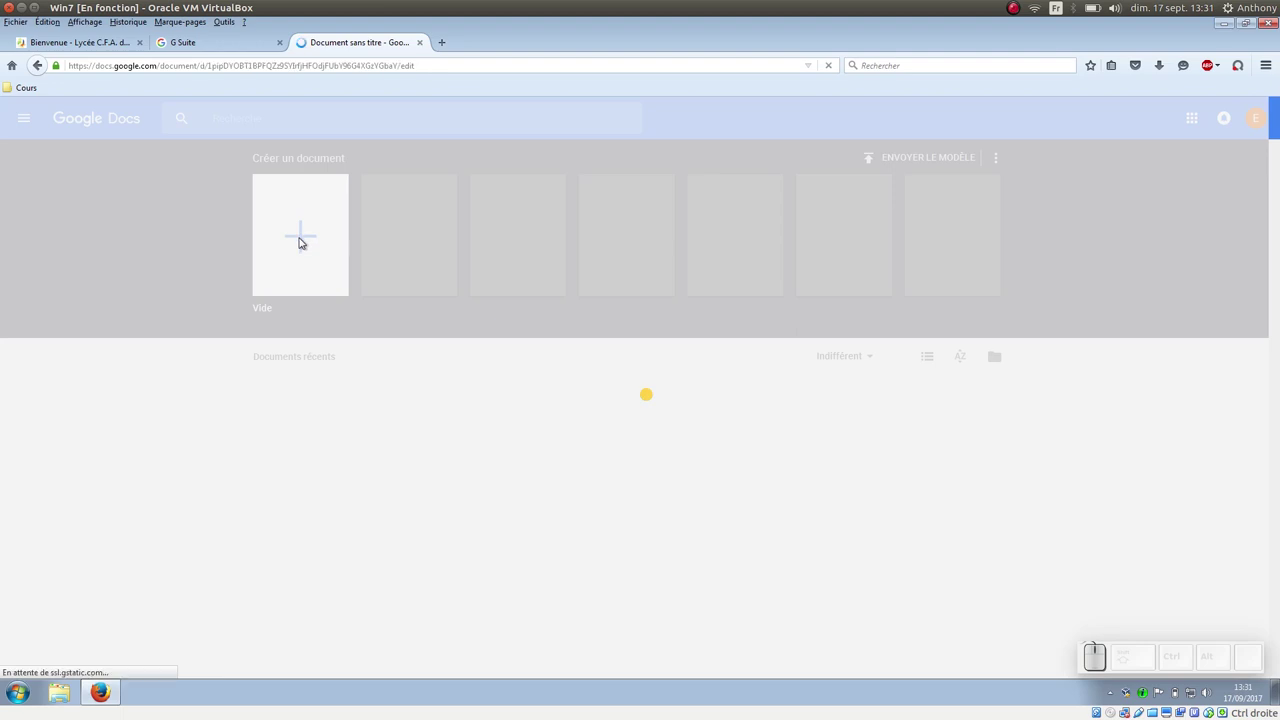
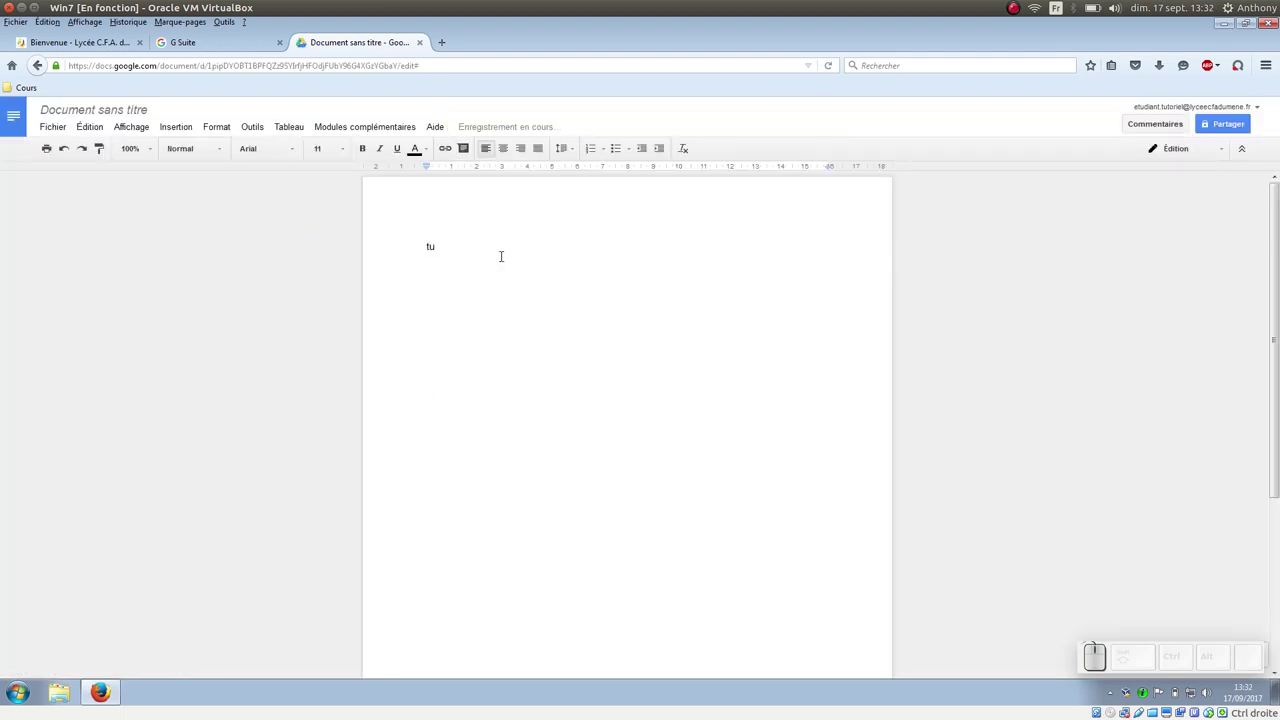
pyautogui.press('BackSpace')
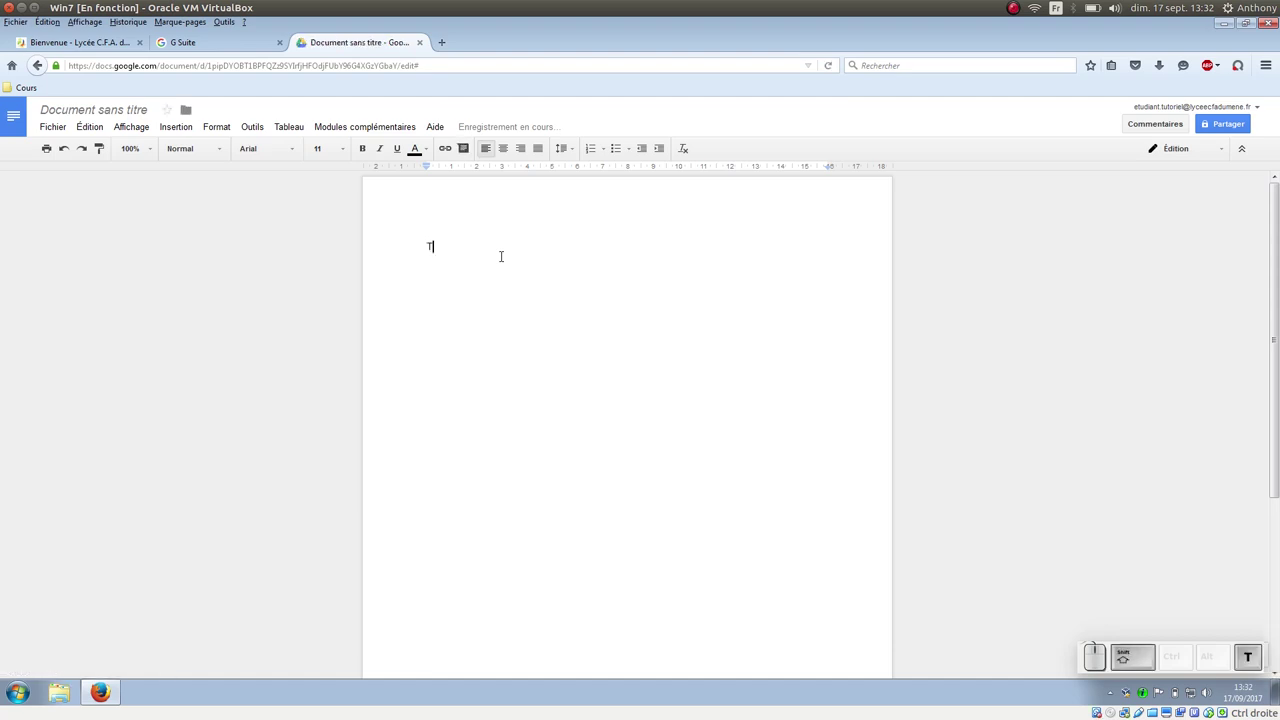
pyautogui.press('shift+space')
pyautogui.press('shift+space')
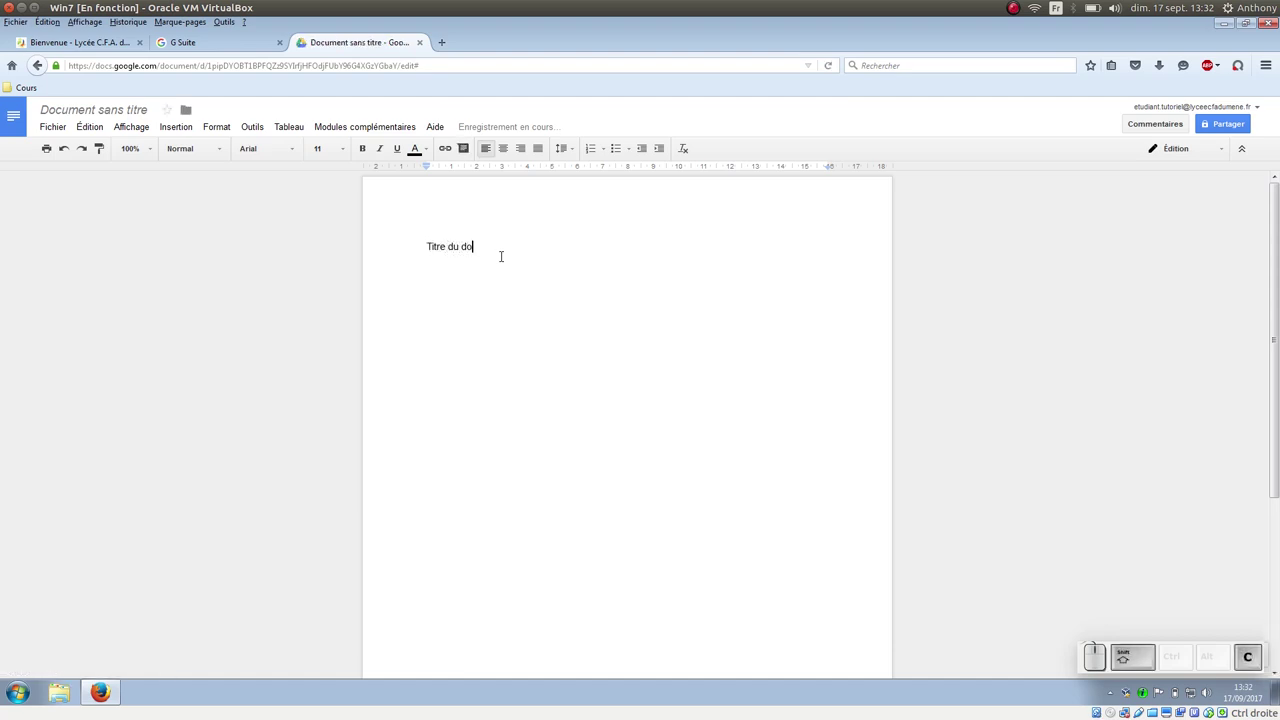
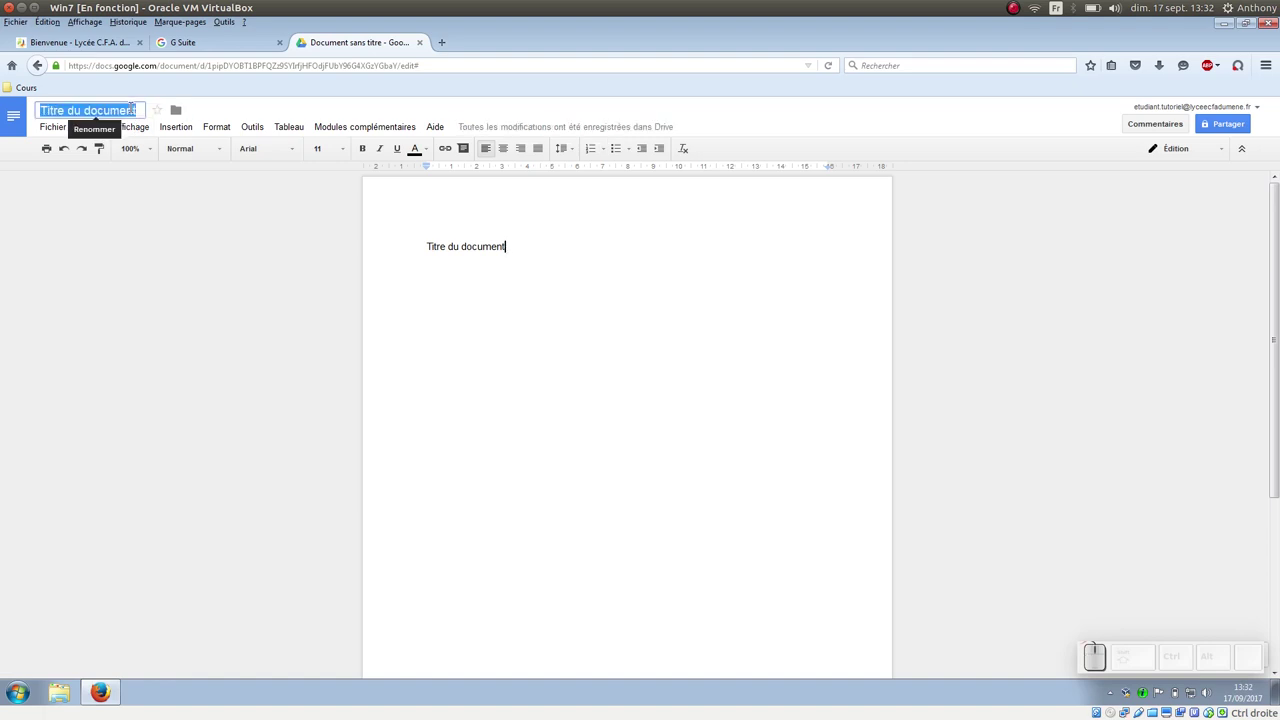
# - Name the document 'Dossier histoire', replacing 'Document sans titre'
pyautogui.press('shift+space')
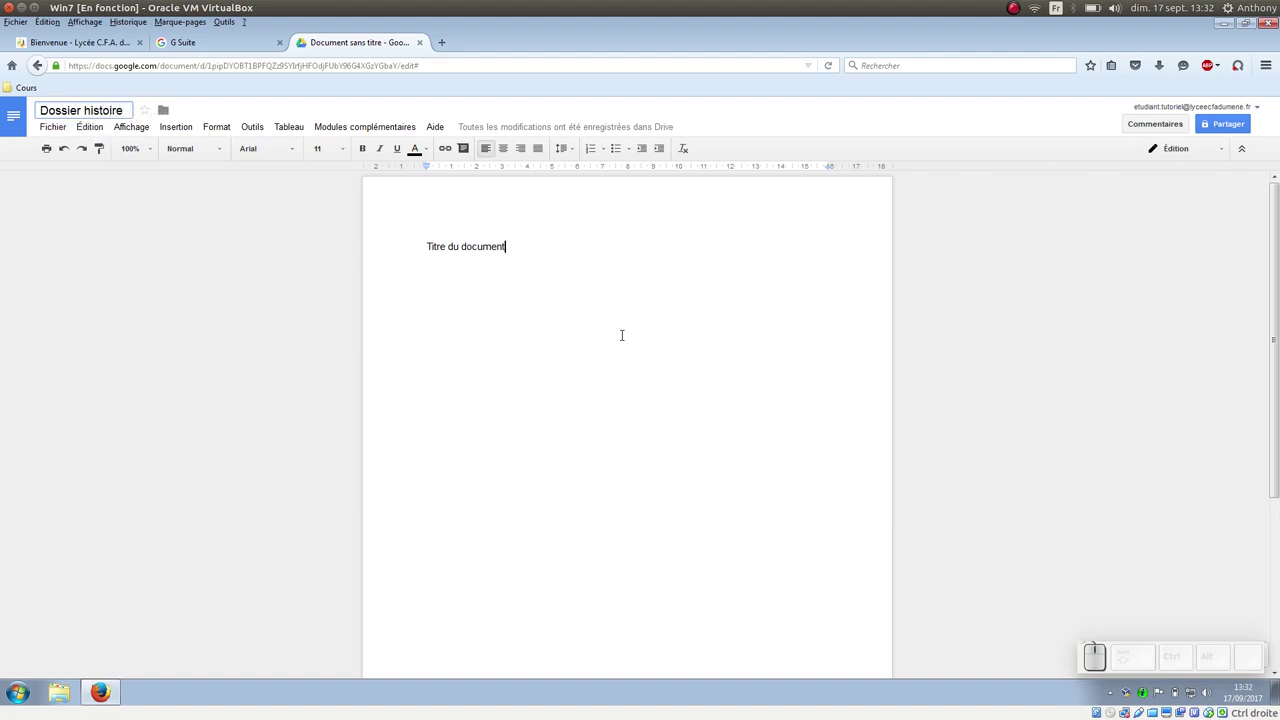
pyautogui.click(1048, 334)
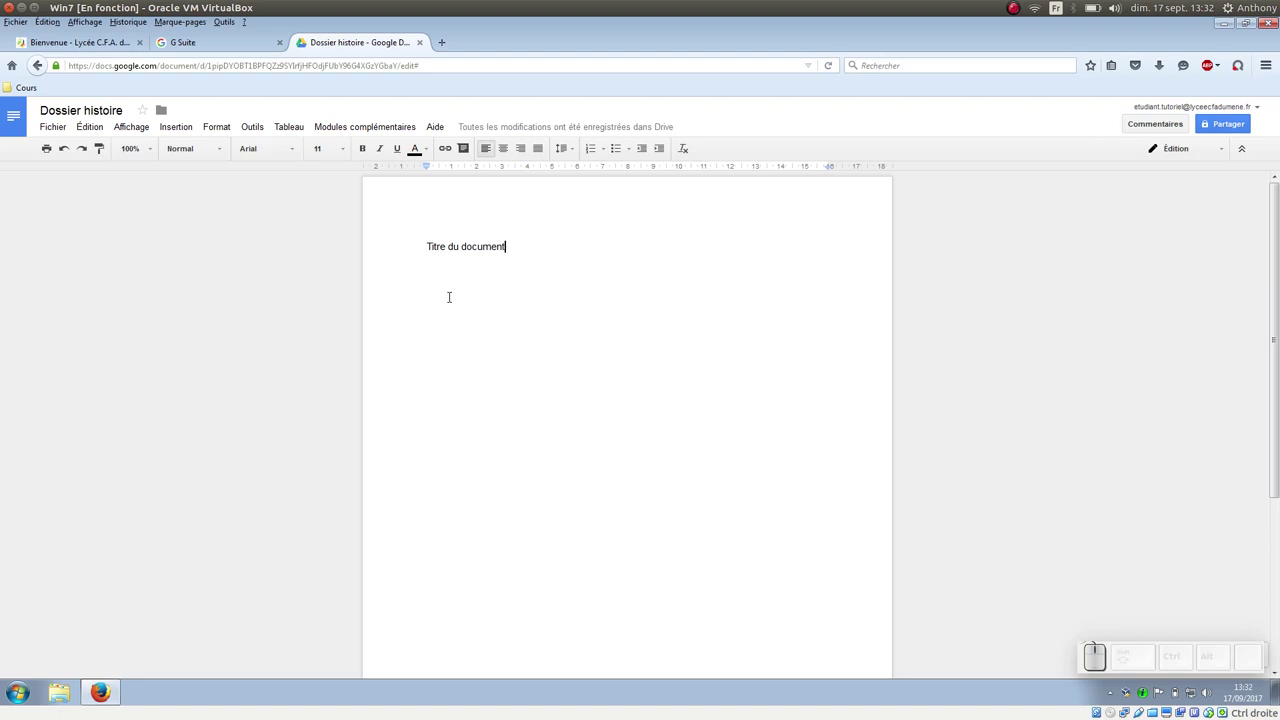
# - Review the sharing settings and access levels, then cancel without inviting anyone
pyautogui.click(1213, 123)
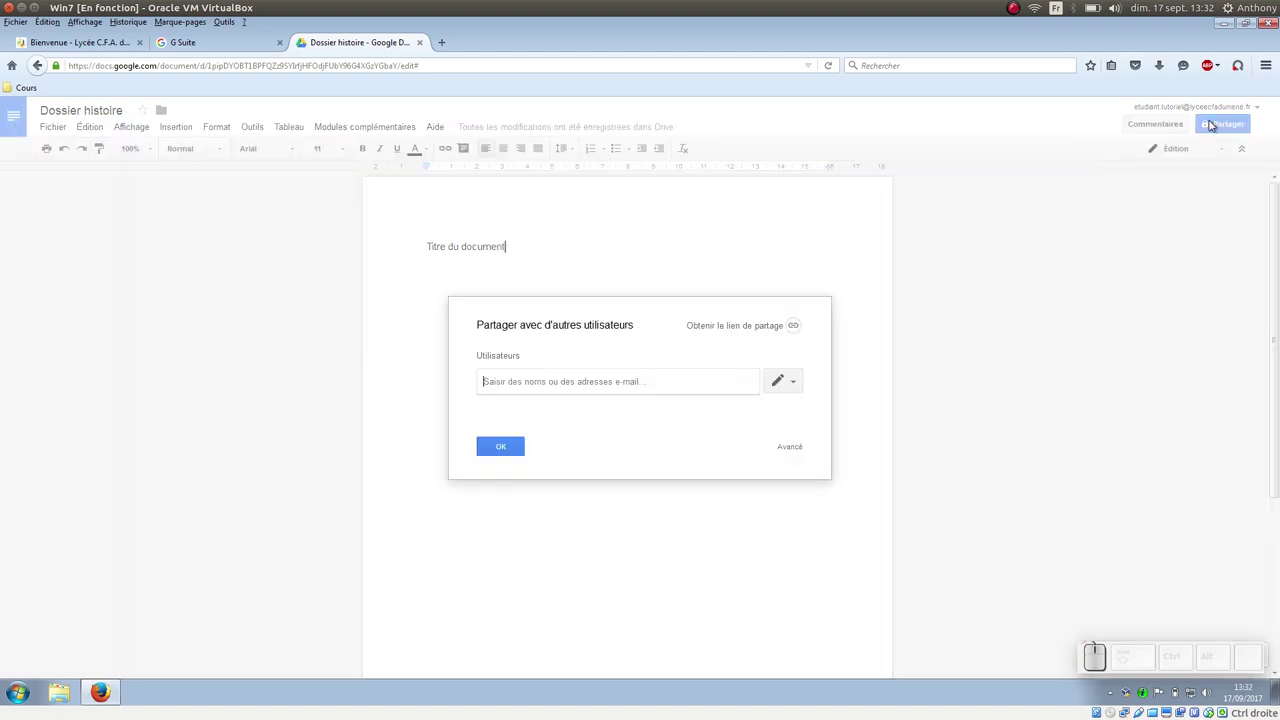
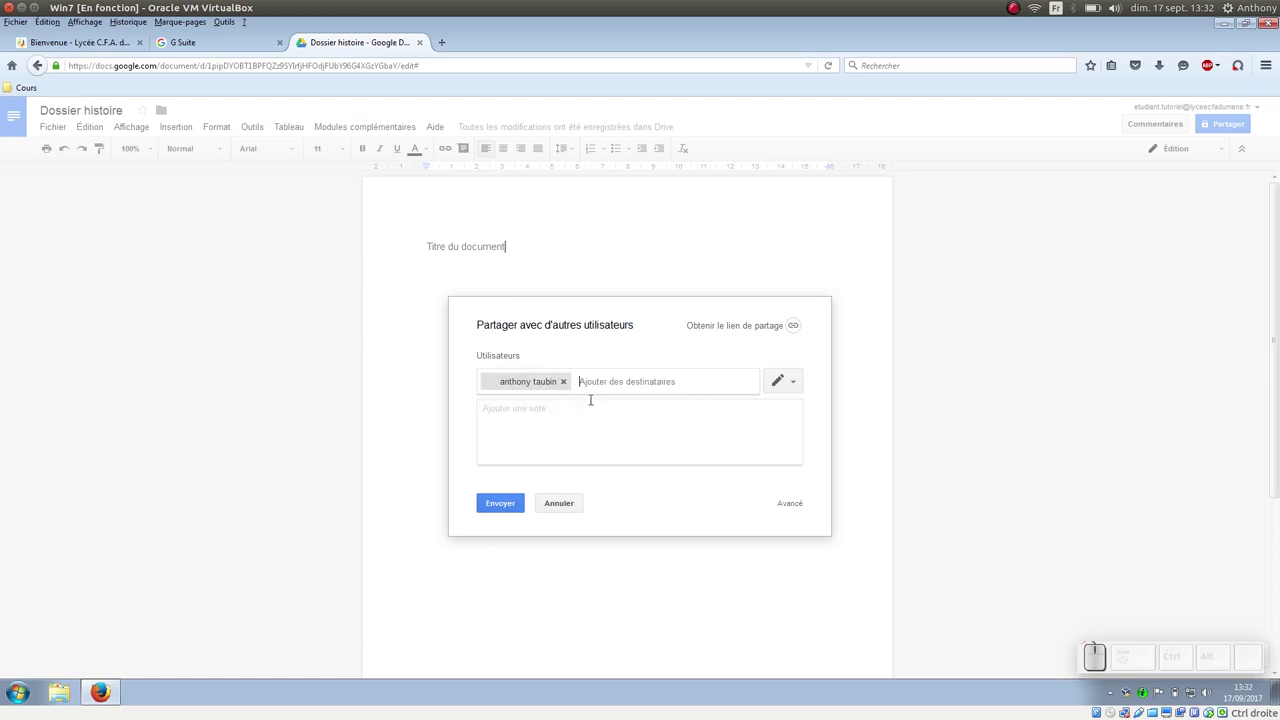
pyautogui.click(789, 383)
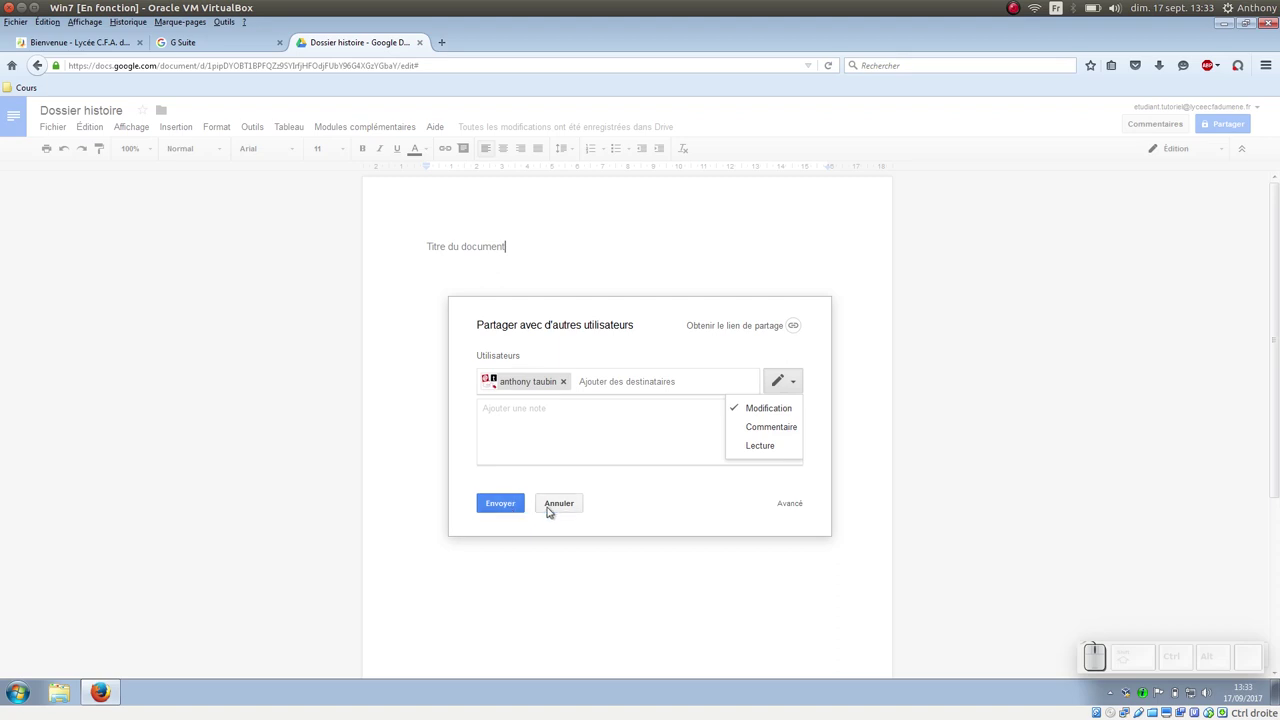
pyautogui.click(550, 507)
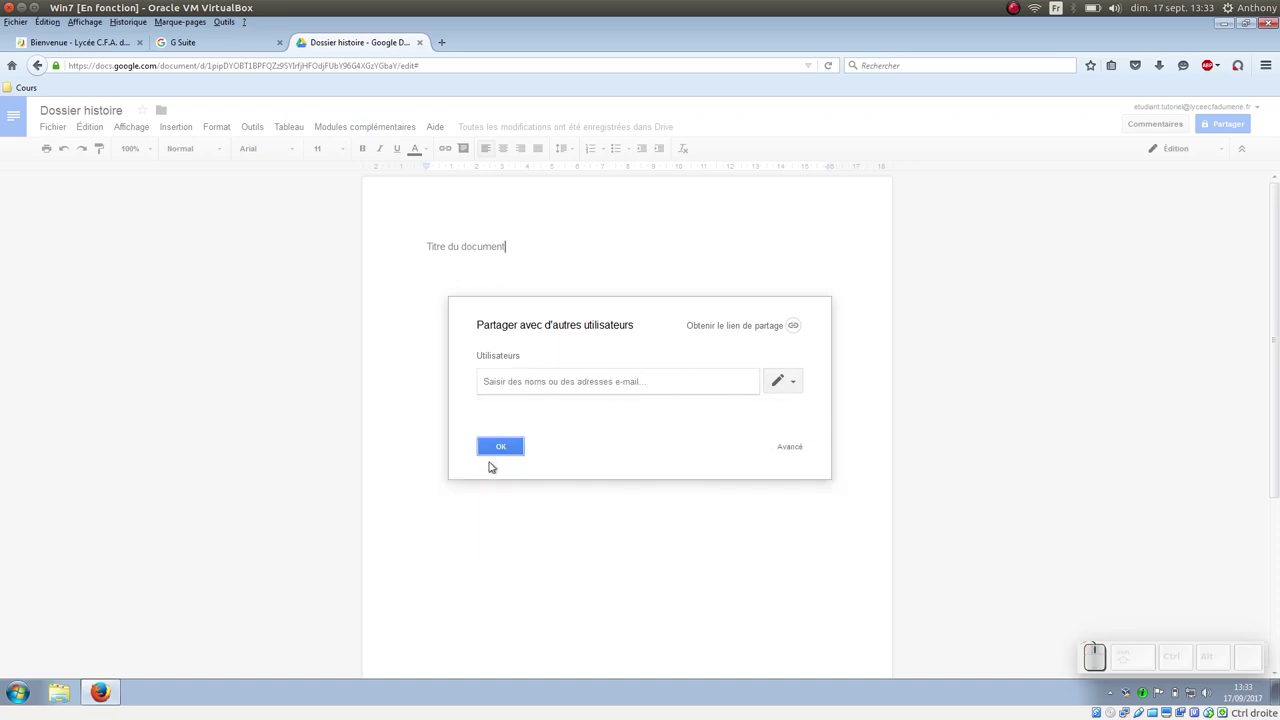
pyautogui.click(498, 454)
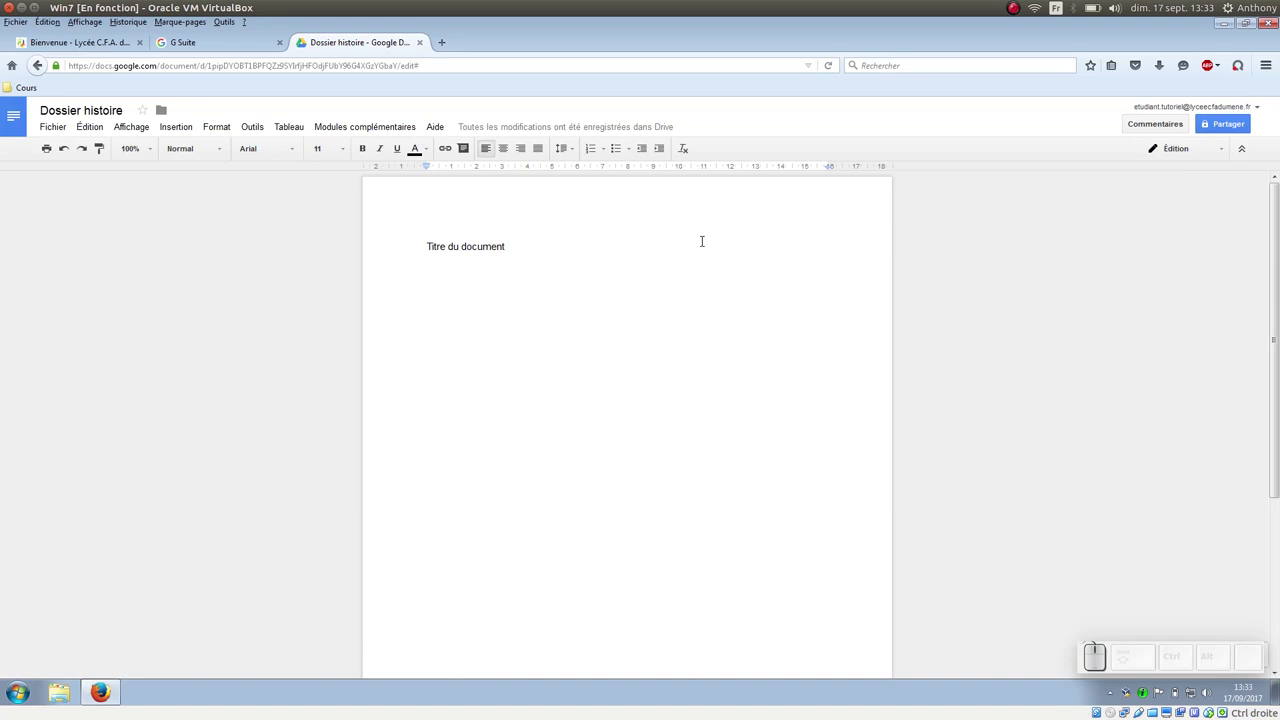
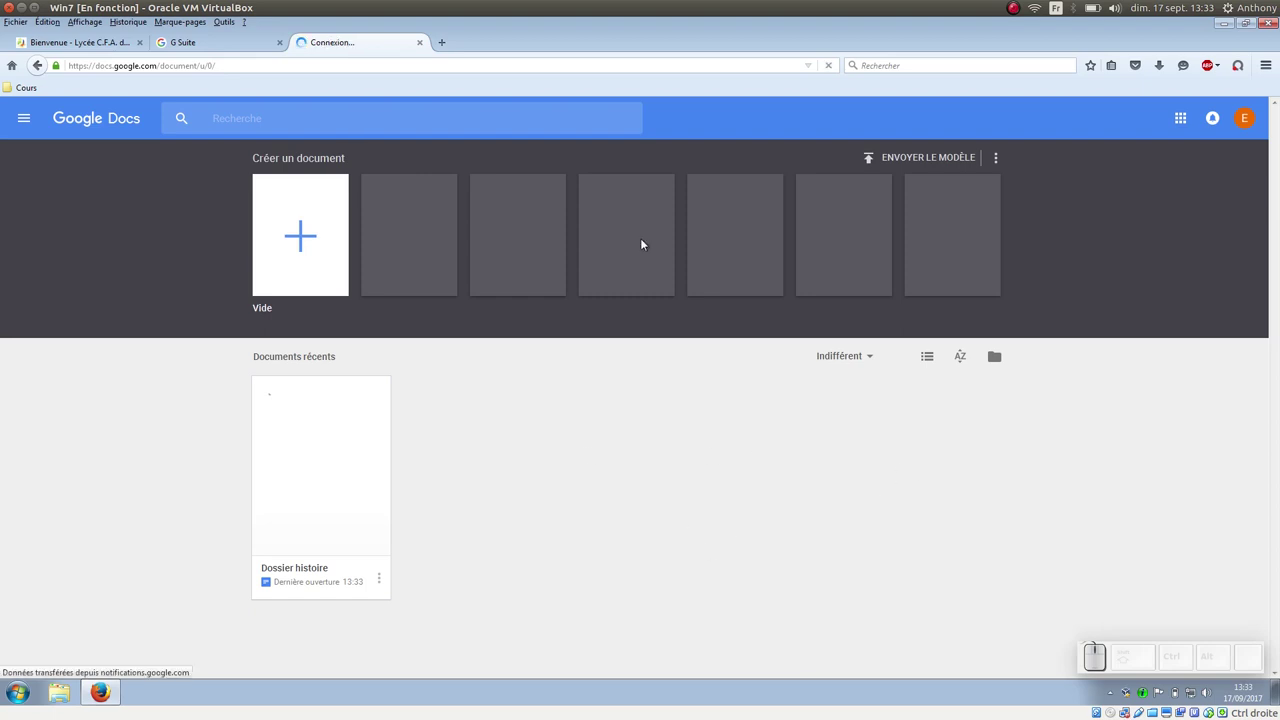
# - Launch Google Drive from the G Suite hub and dismiss its welcome tour
pyautogui.click(237, 41)
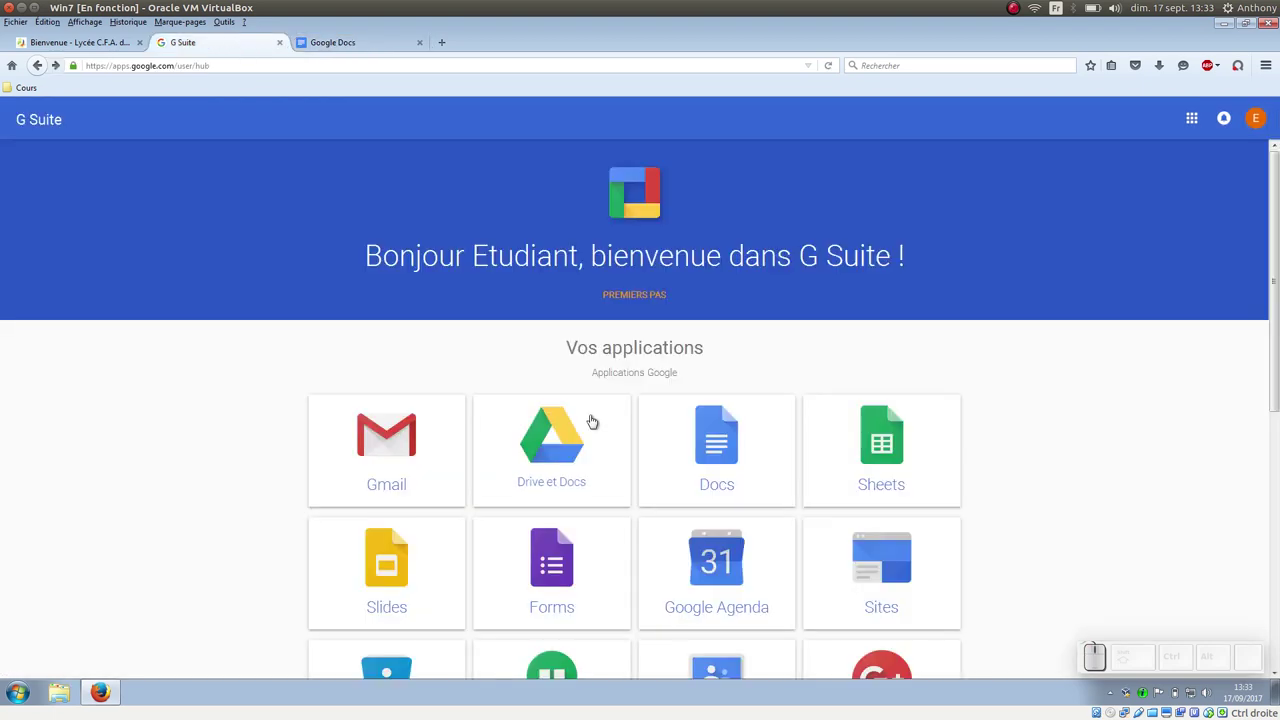
pyautogui.click(558, 450)
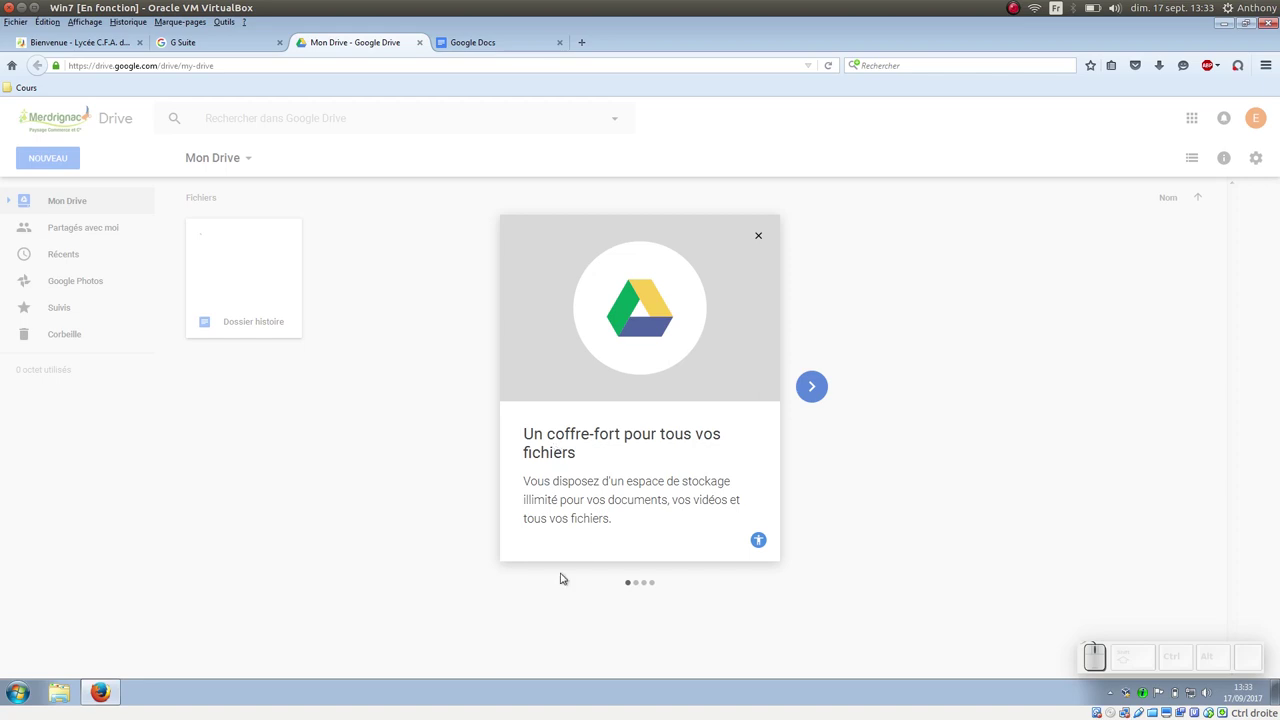
pyautogui.click(764, 236)
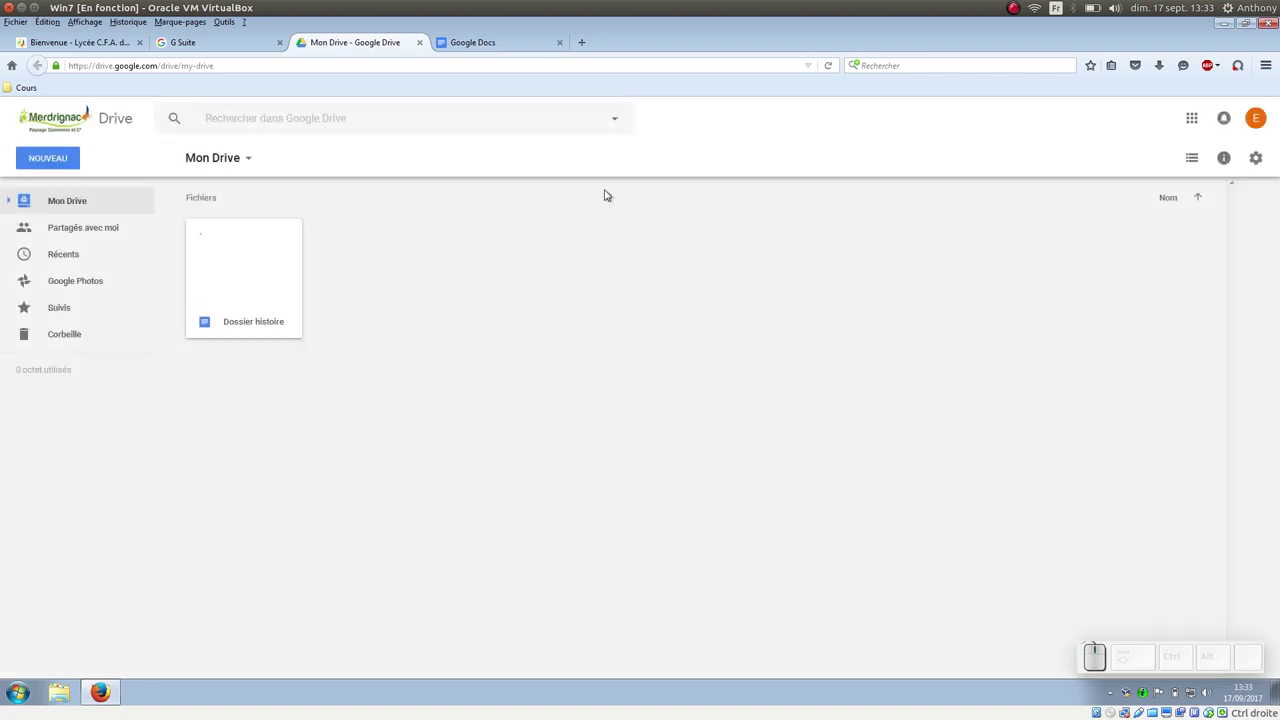
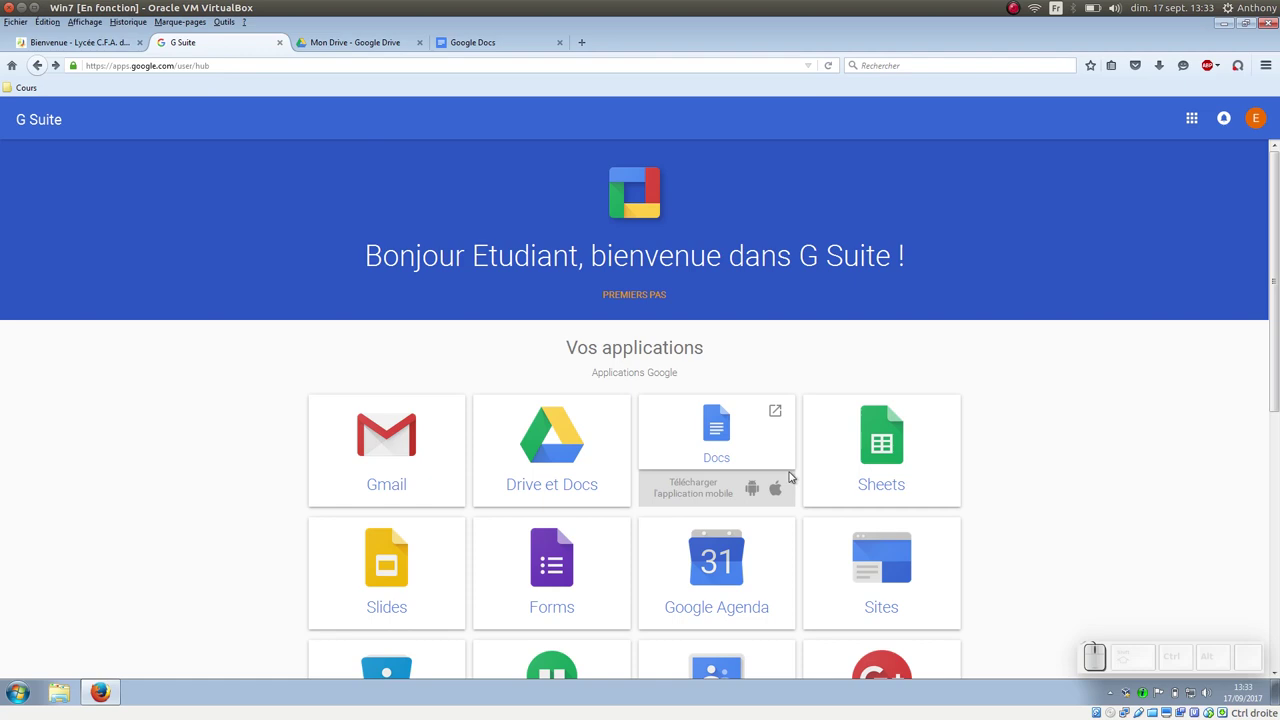
# - Launch Google Sheets, create a blank untitled spreadsheet, and return to the apps page
pyautogui.click(866, 436)
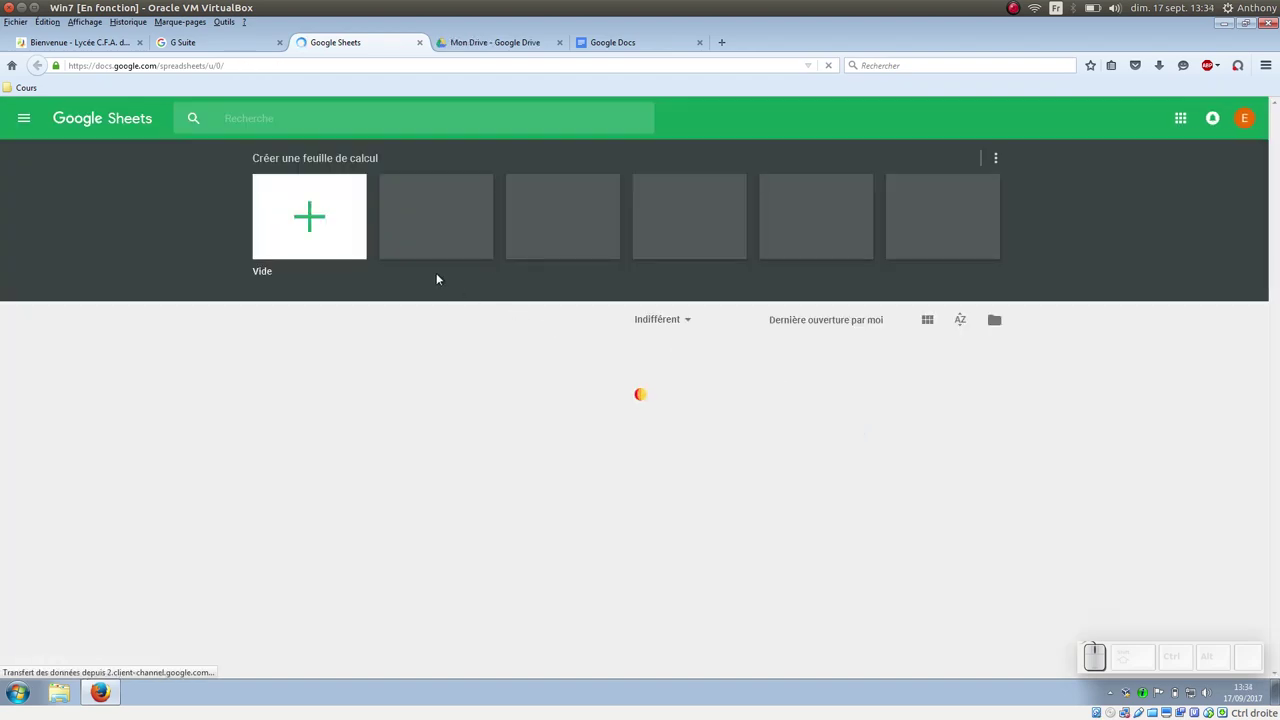
pyautogui.click(326, 223)
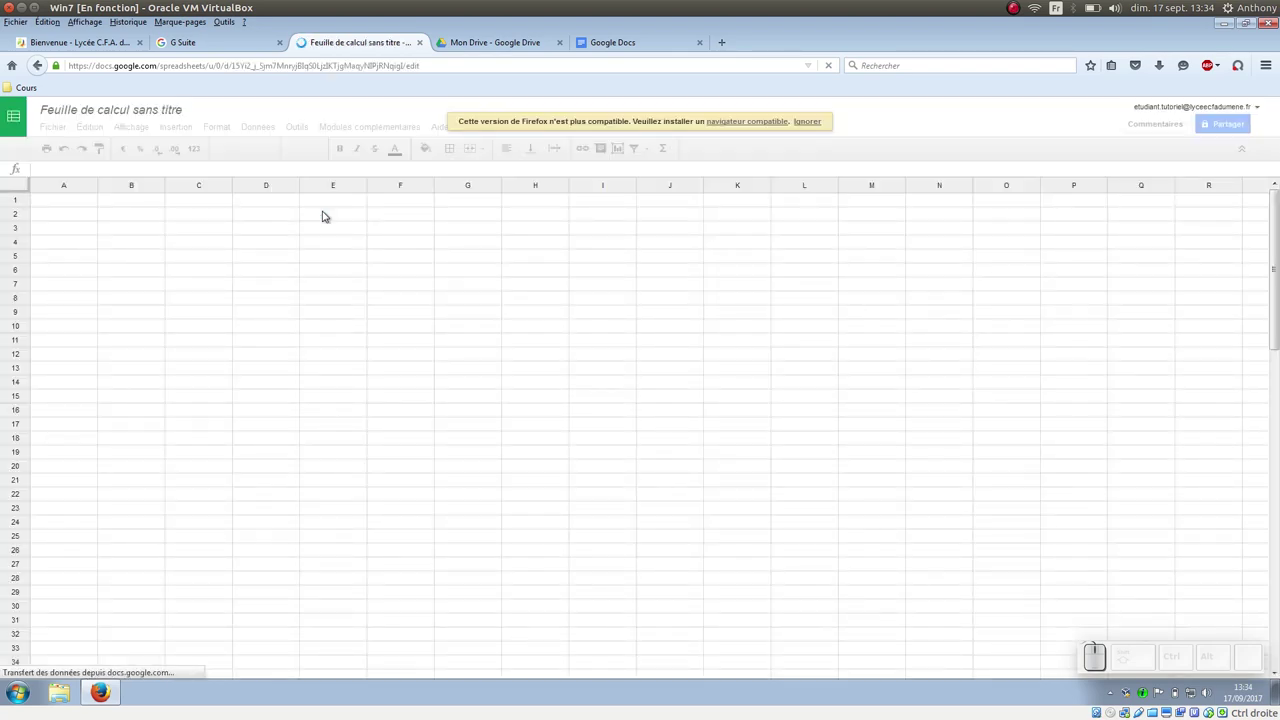
pyautogui.click(85, 111)
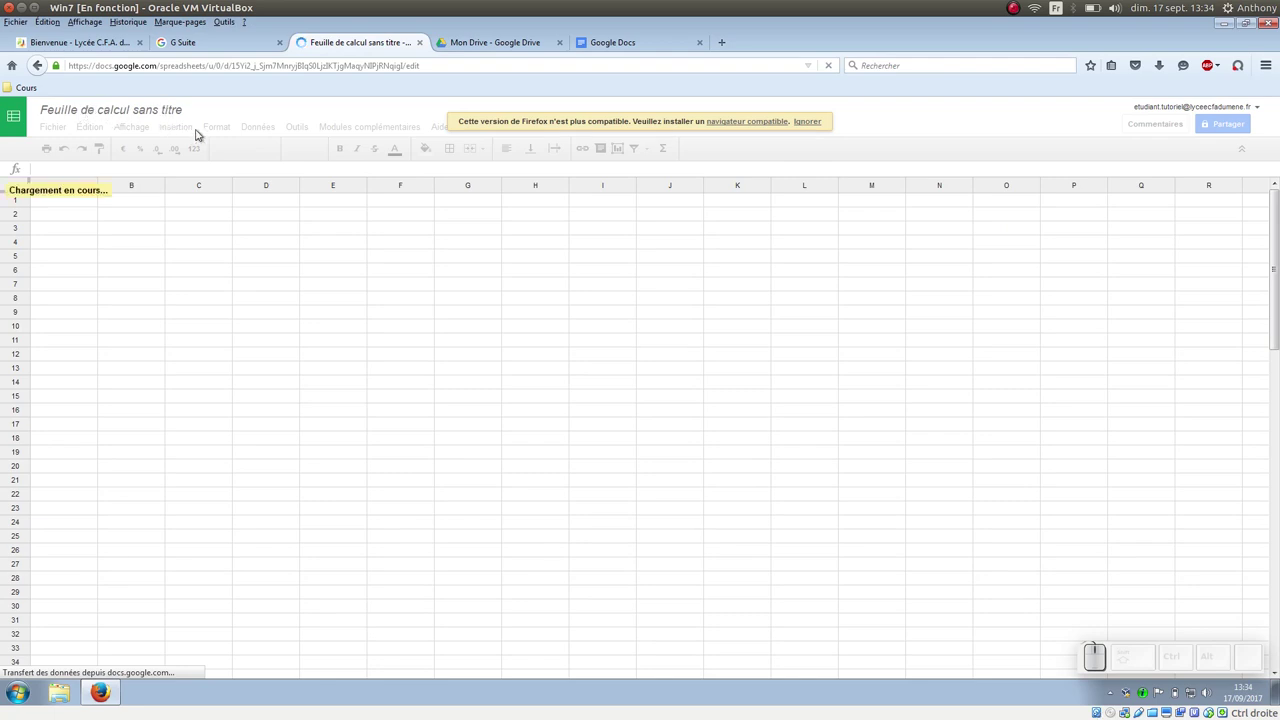
pyautogui.click(240, 45)
pyautogui.scroll(-3)
# - Launch Google Slides, create a blank untitled presentation, and switch back to My Drive
pyautogui.click(385, 407)
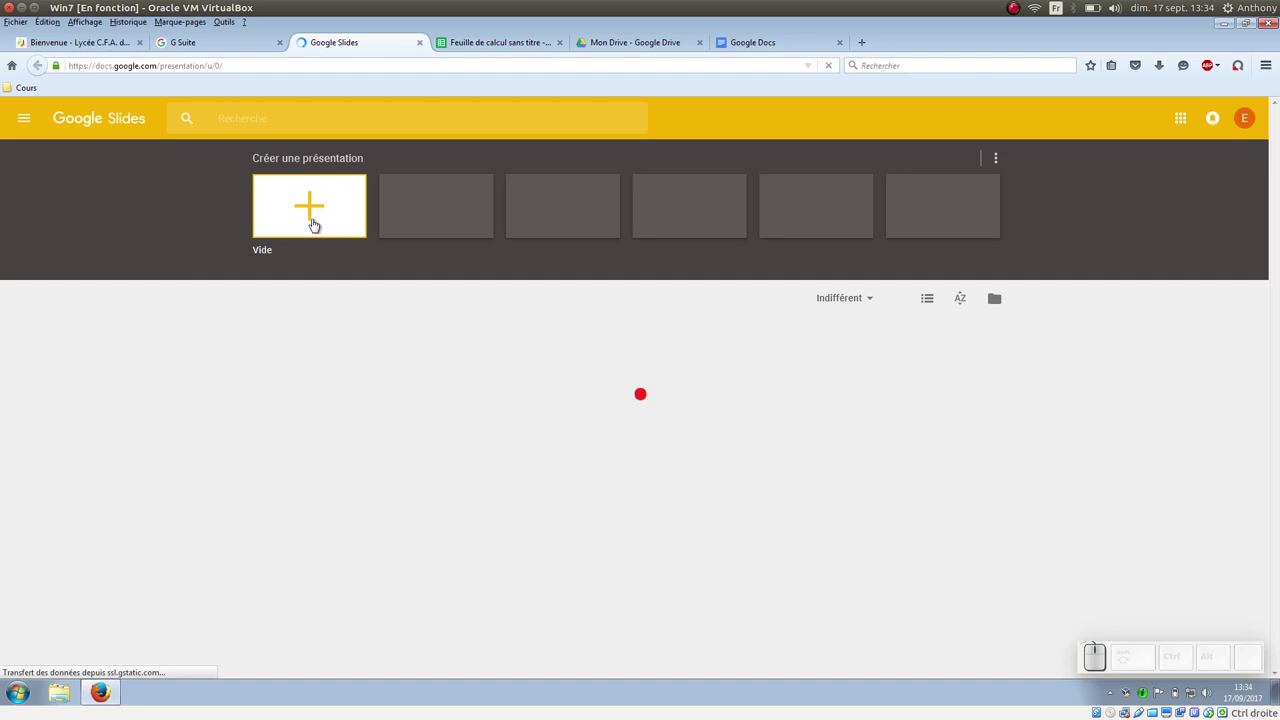
pyautogui.click(311, 213)
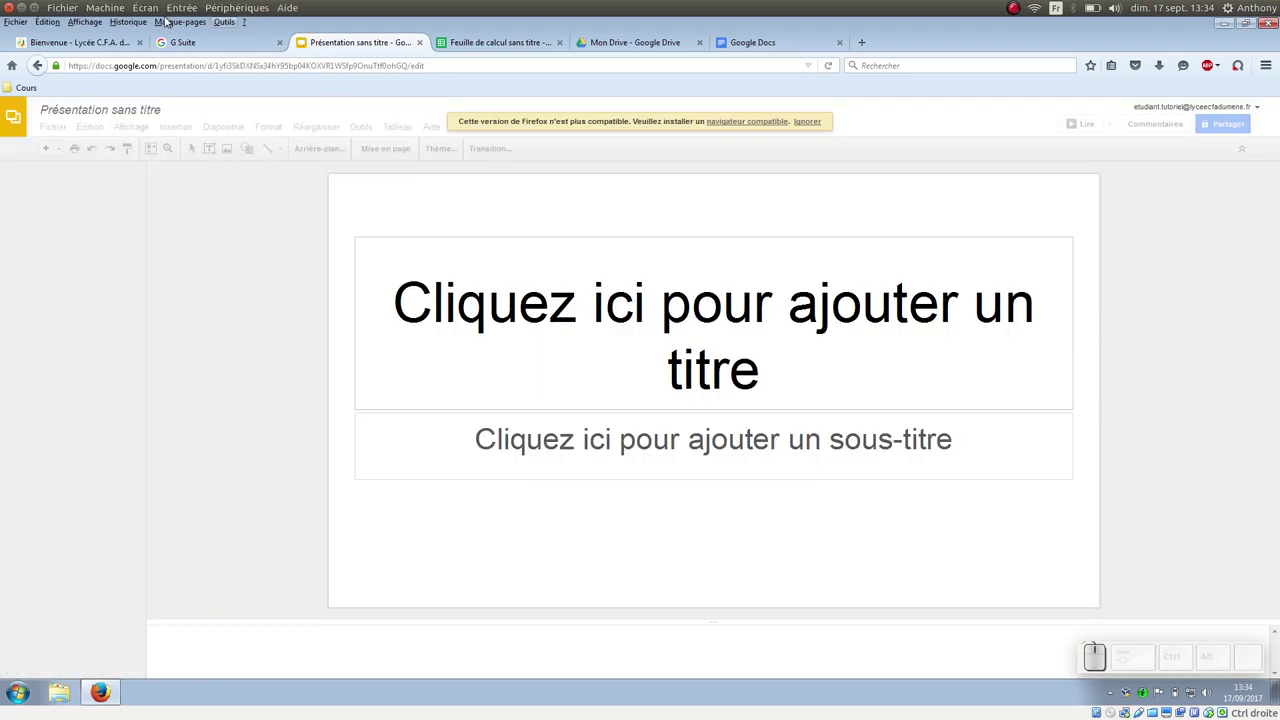
pyautogui.click(592, 49)
pyautogui.click(599, 40)
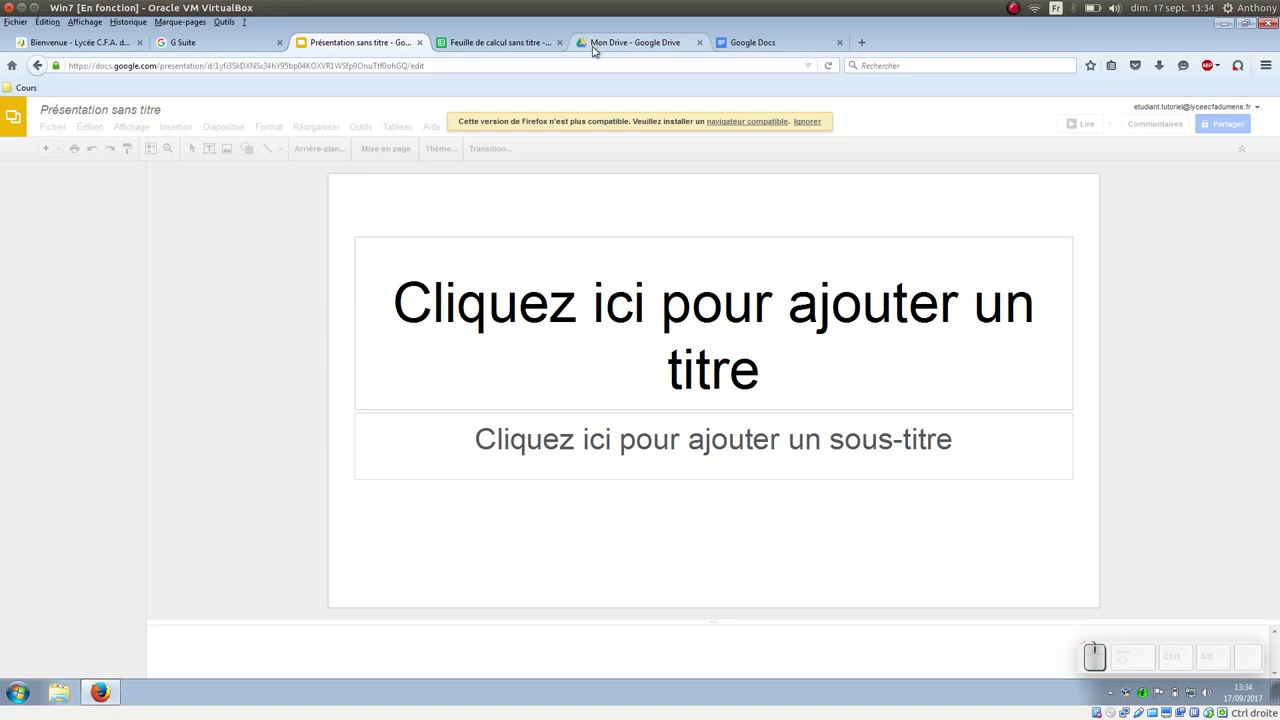
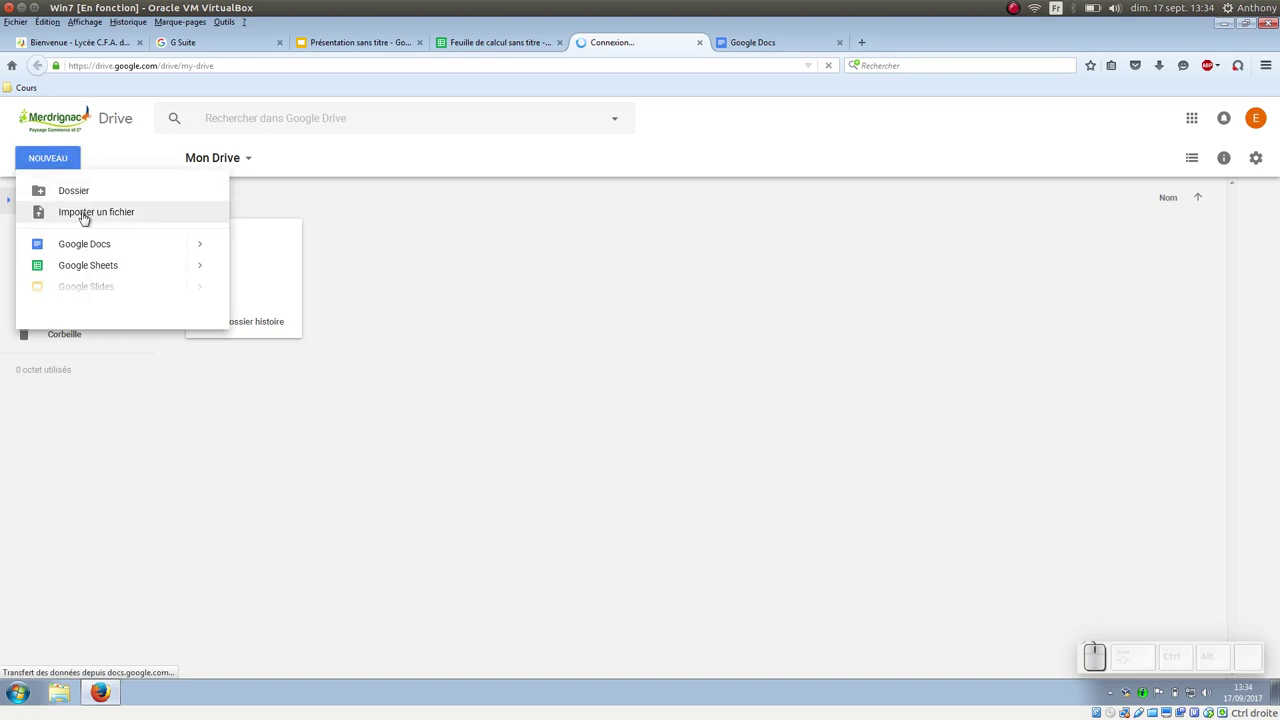
# - Upload Td1.ods from the desktop (Bureau) into My Drive via Importer un fichier
pyautogui.click(95, 212)
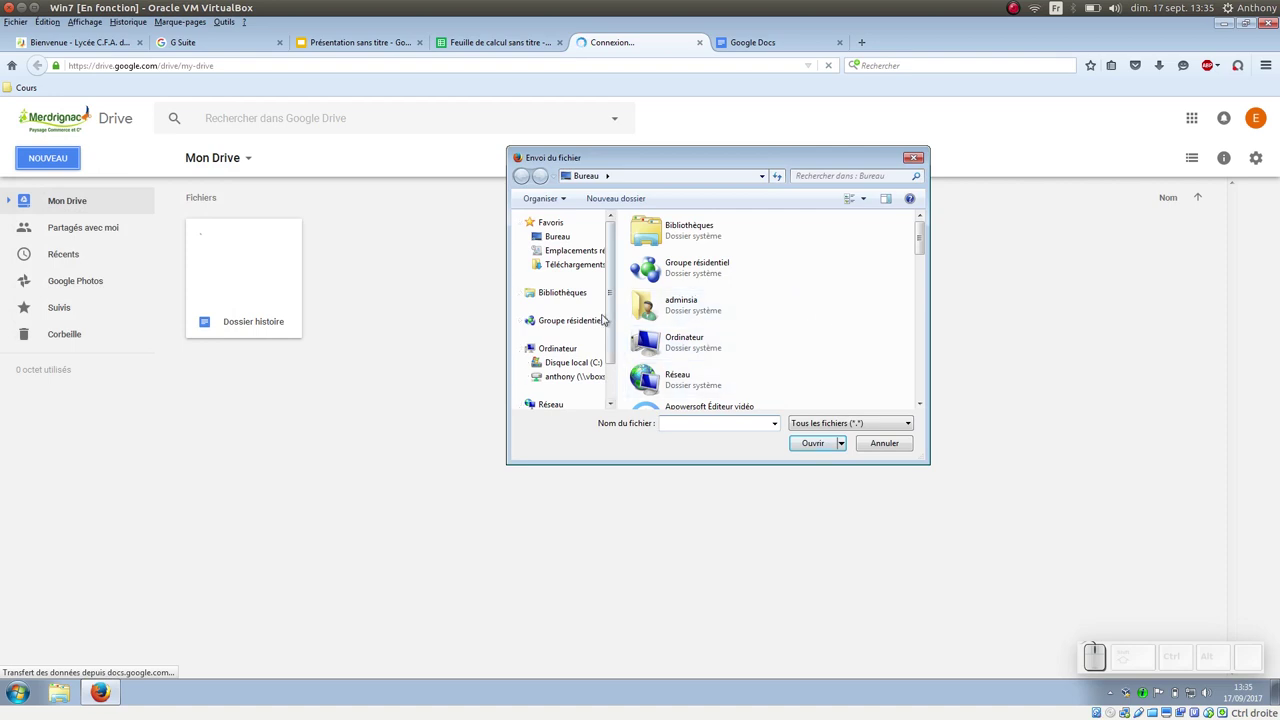
pyautogui.click(575, 242)
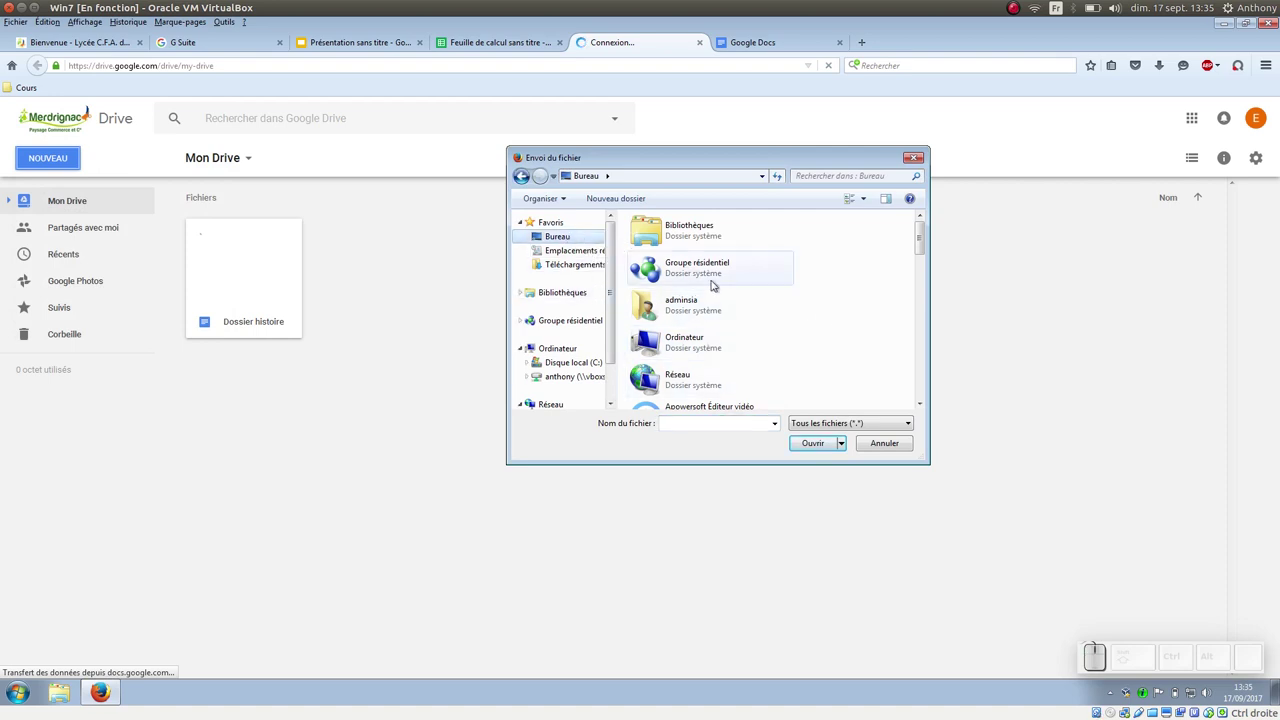
pyautogui.moveTo(926, 251); pyautogui.dragTo(919, 392)
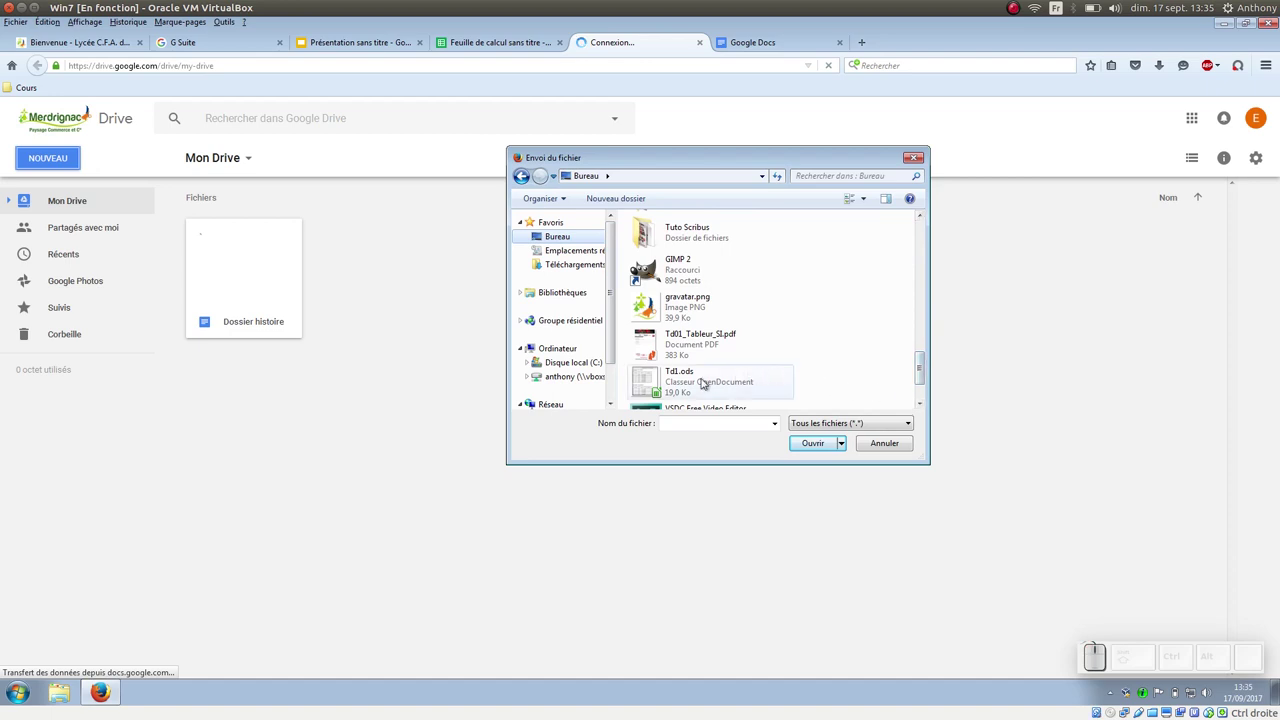
pyautogui.click(697, 381)
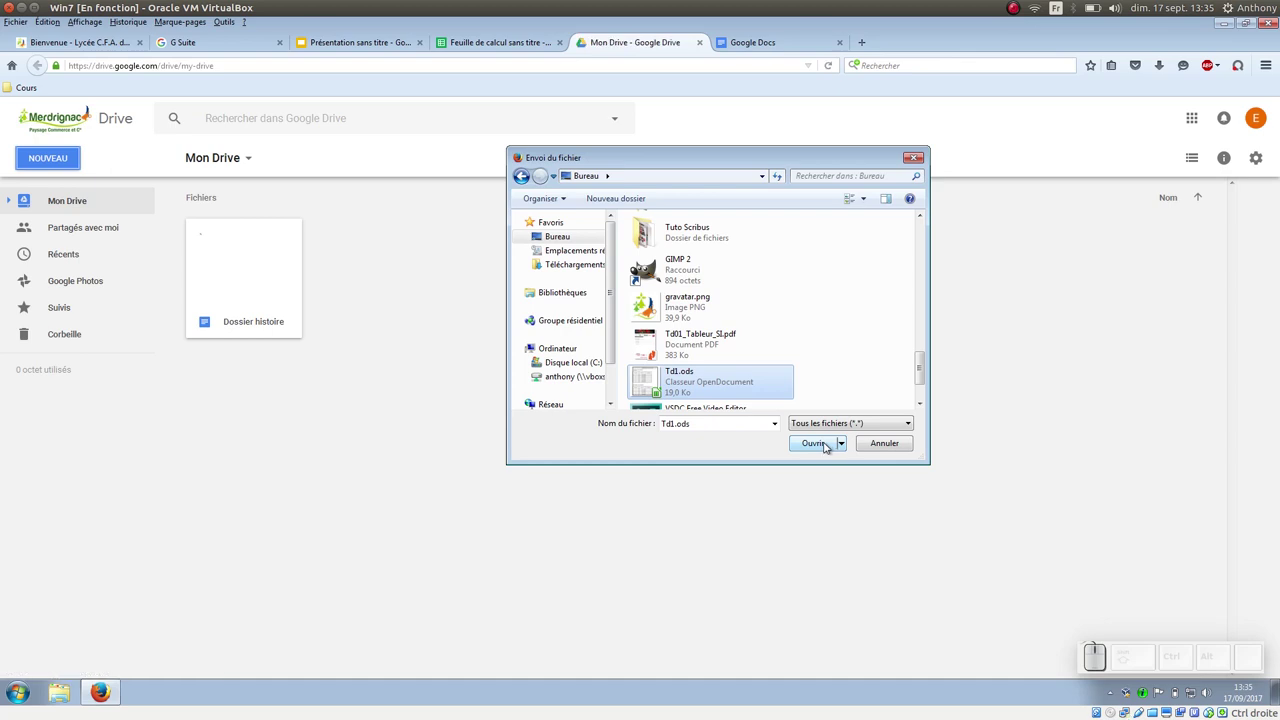
pyautogui.click(824, 445)
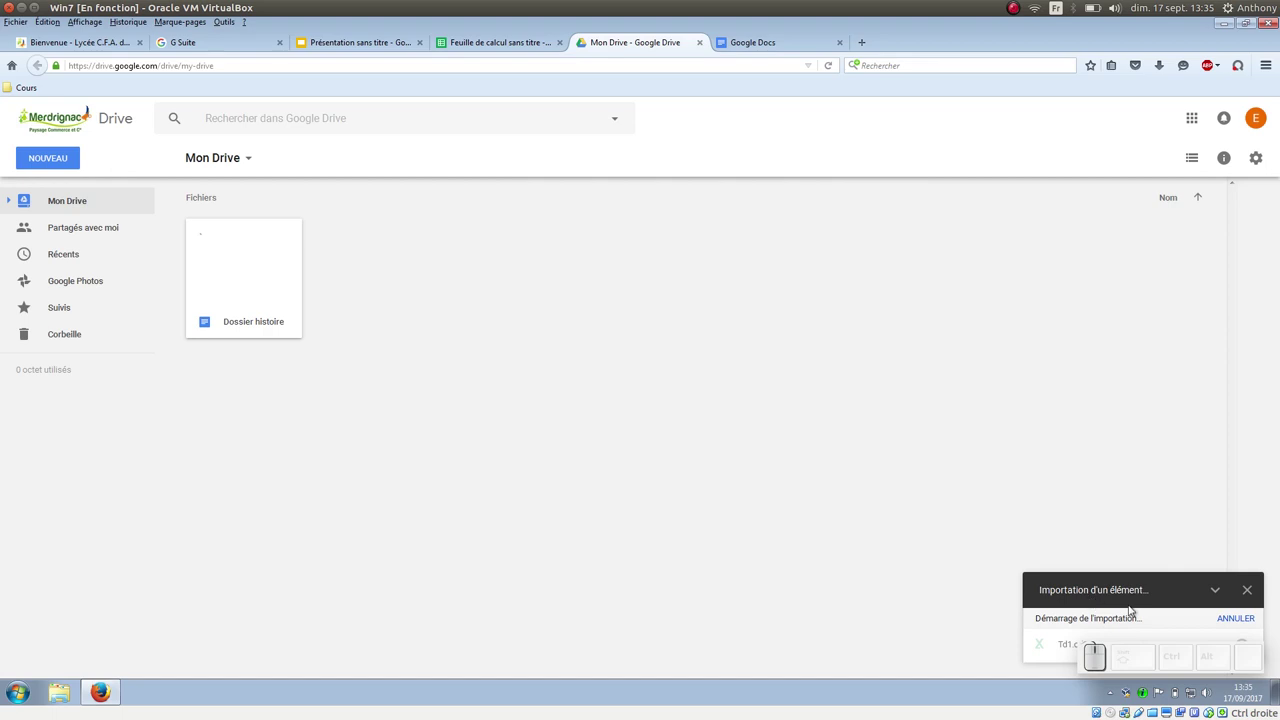
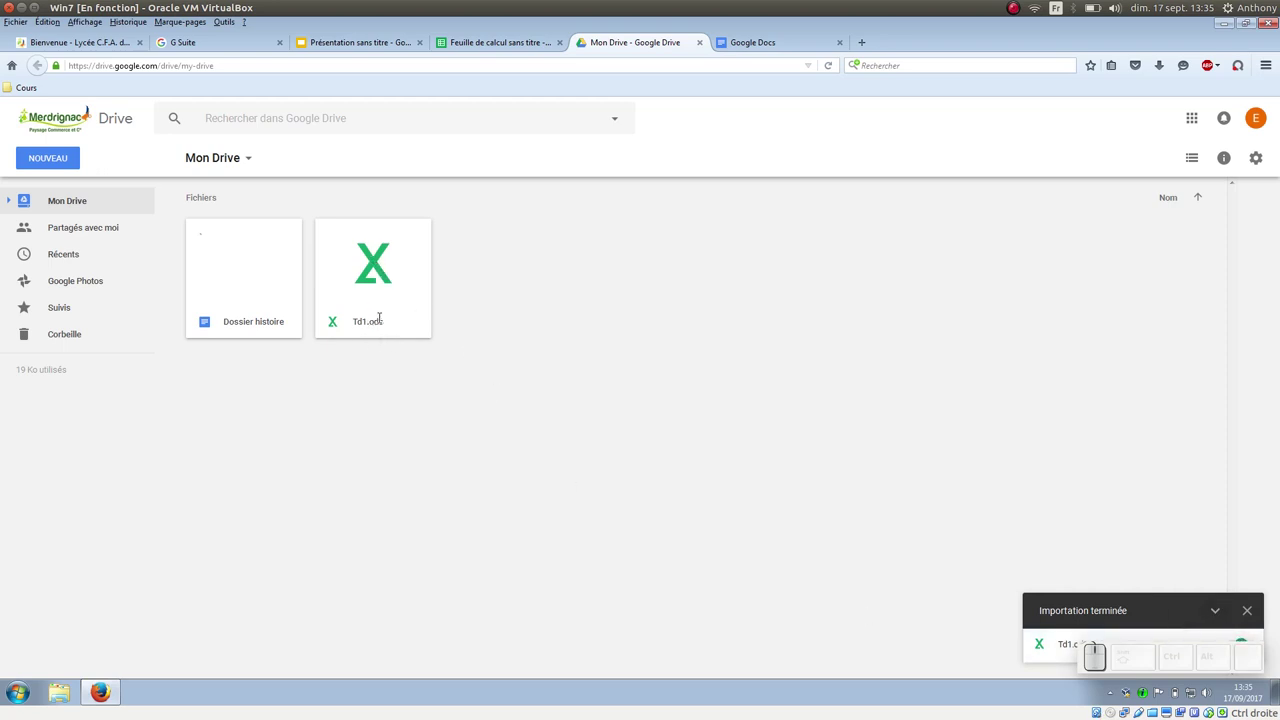
# - Preview Td1.ods, open it with Google Sheets, and return to the untitled spreadsheet
pyautogui.click(371, 282)
pyautogui.click(371, 282)
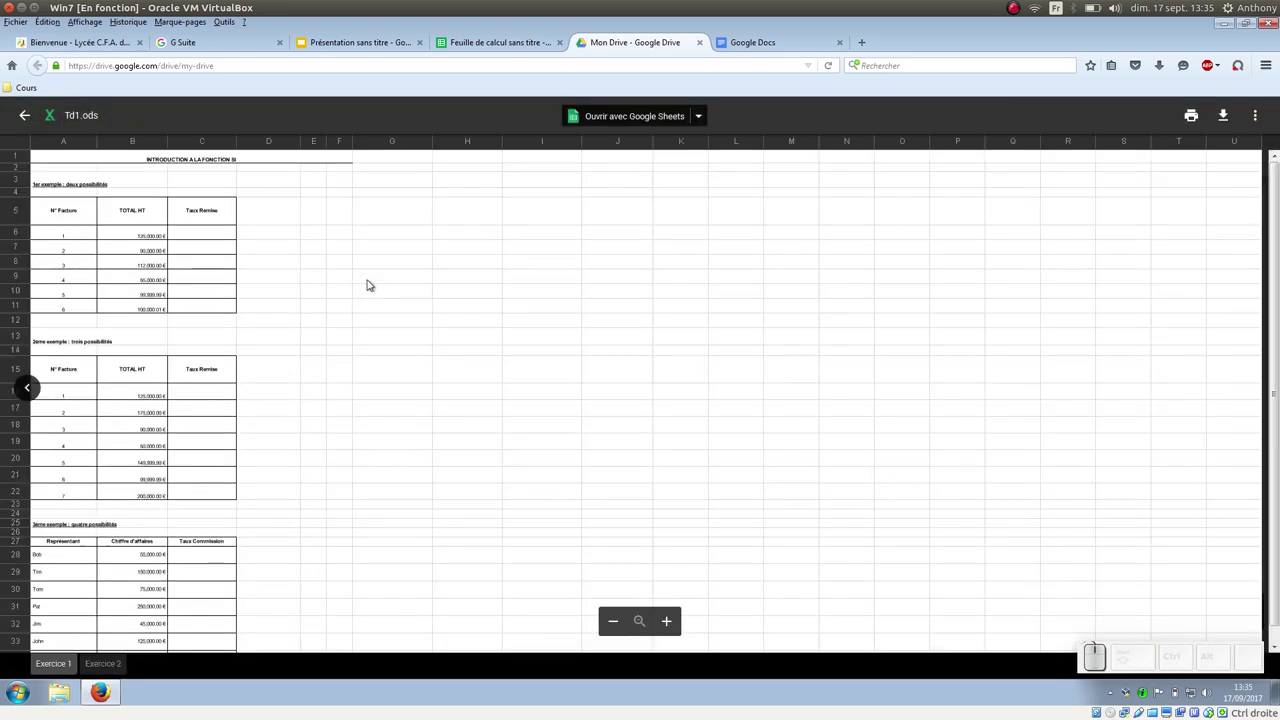
pyautogui.scroll(3)
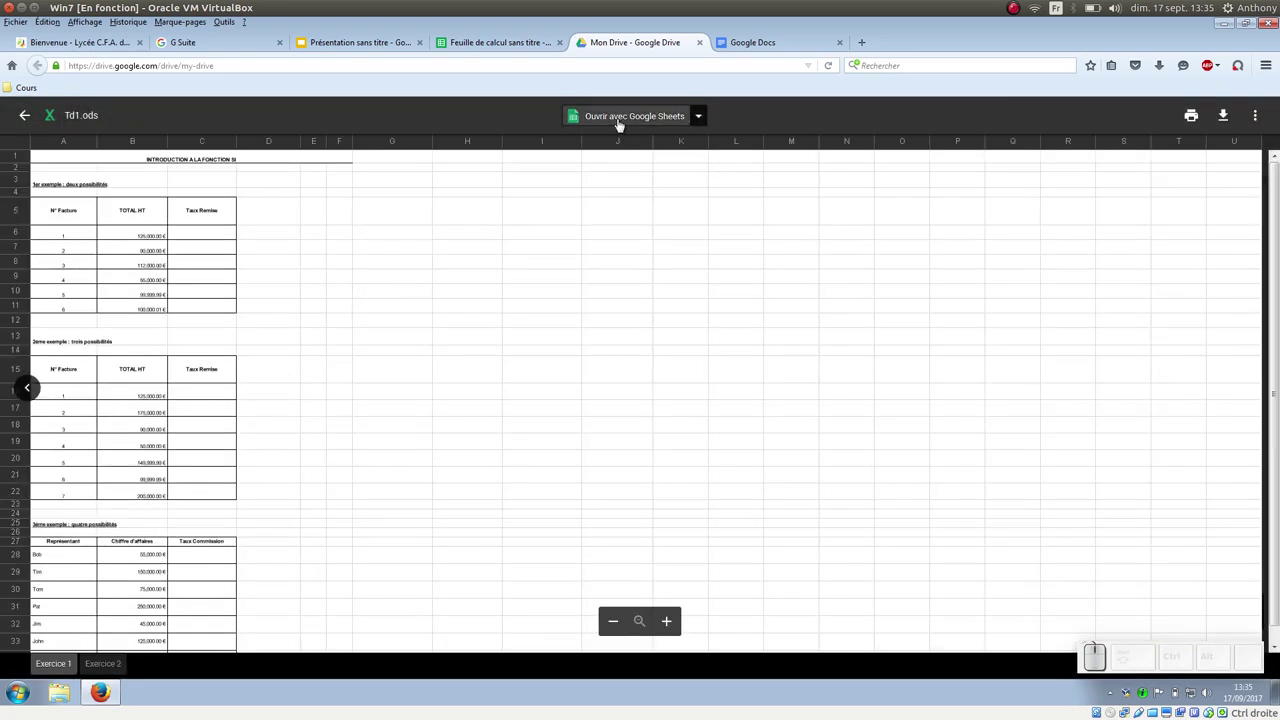
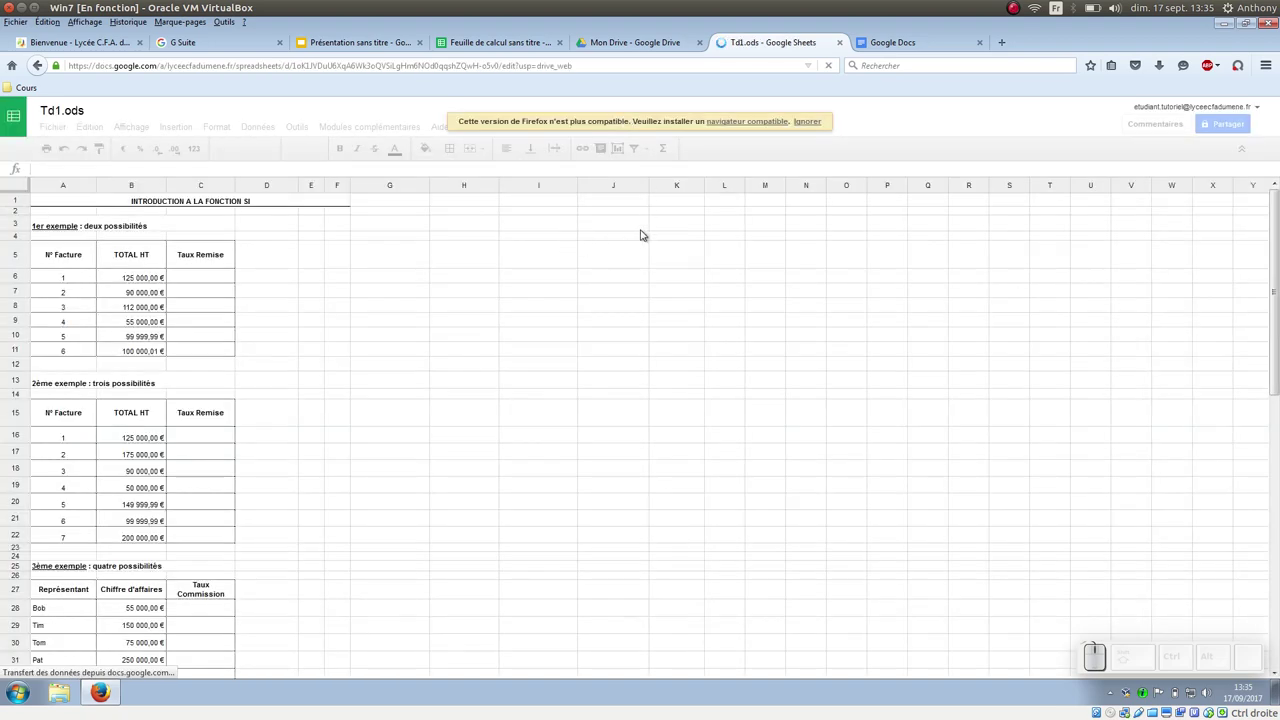
pyautogui.click(812, 126)
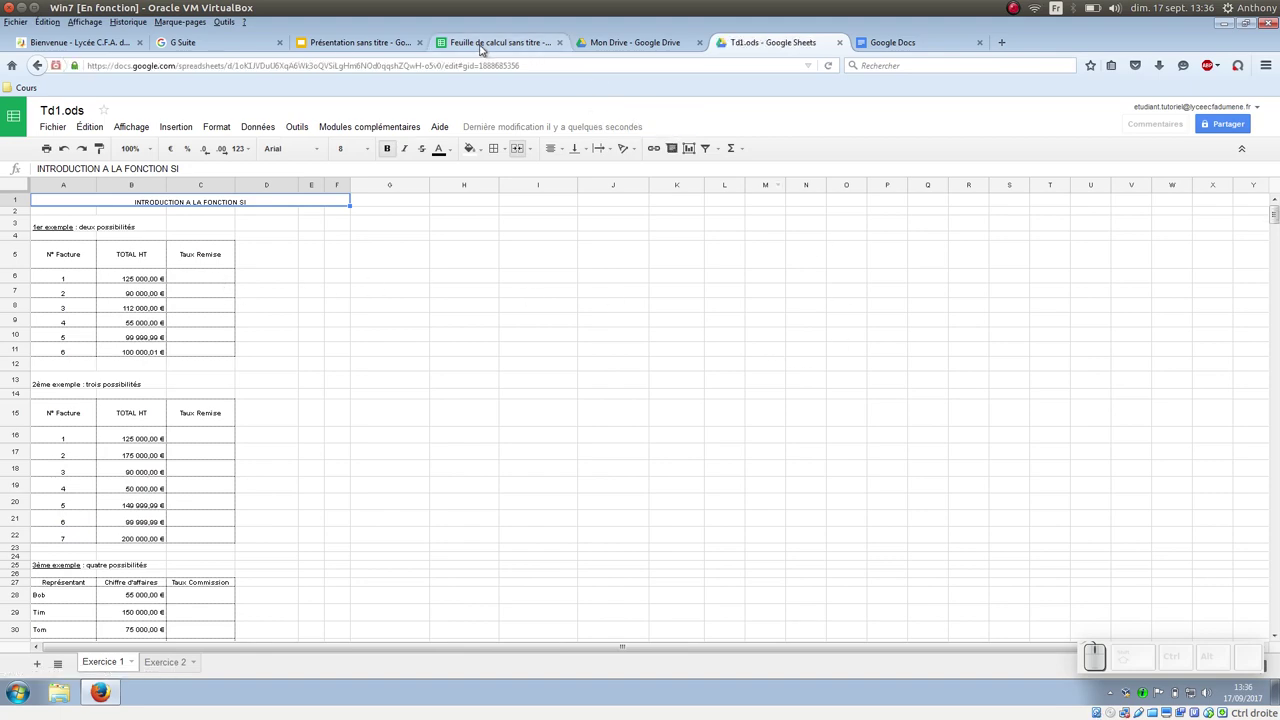
pyautogui.click(481, 48)
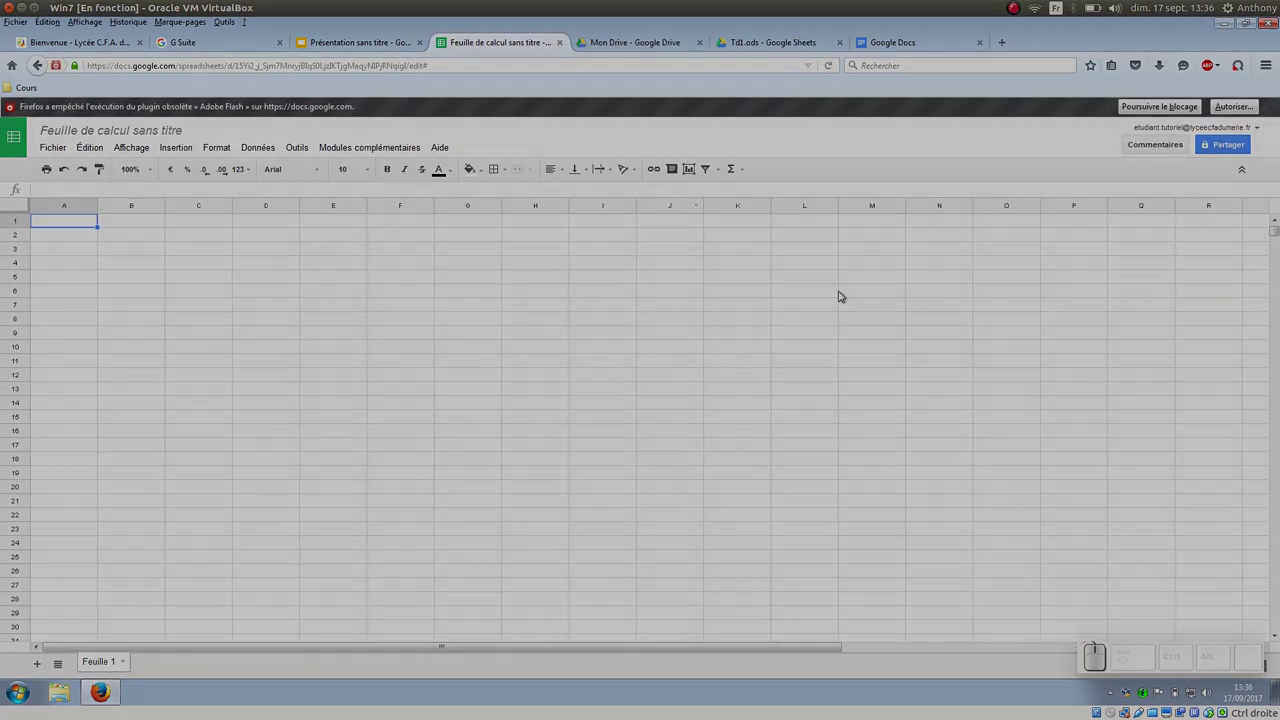